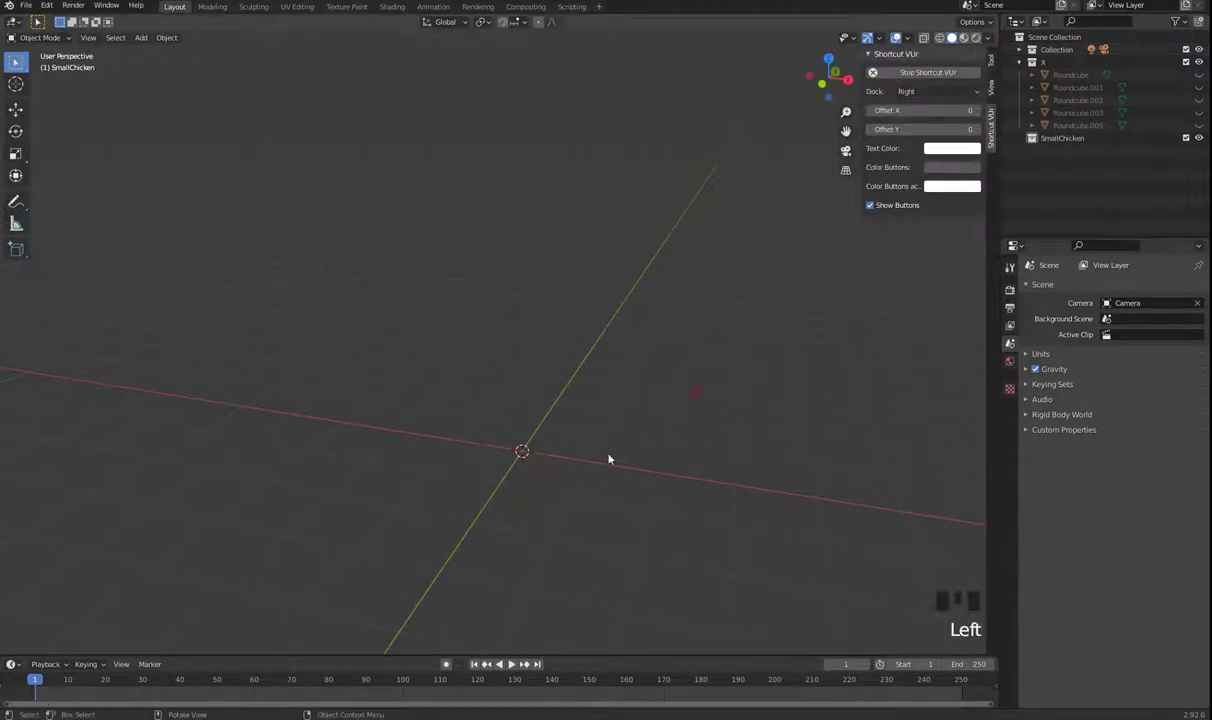
Add a UV sphere at the origin and an icosphere moved to its left.
{"action": "key", "text": "shift+a"}
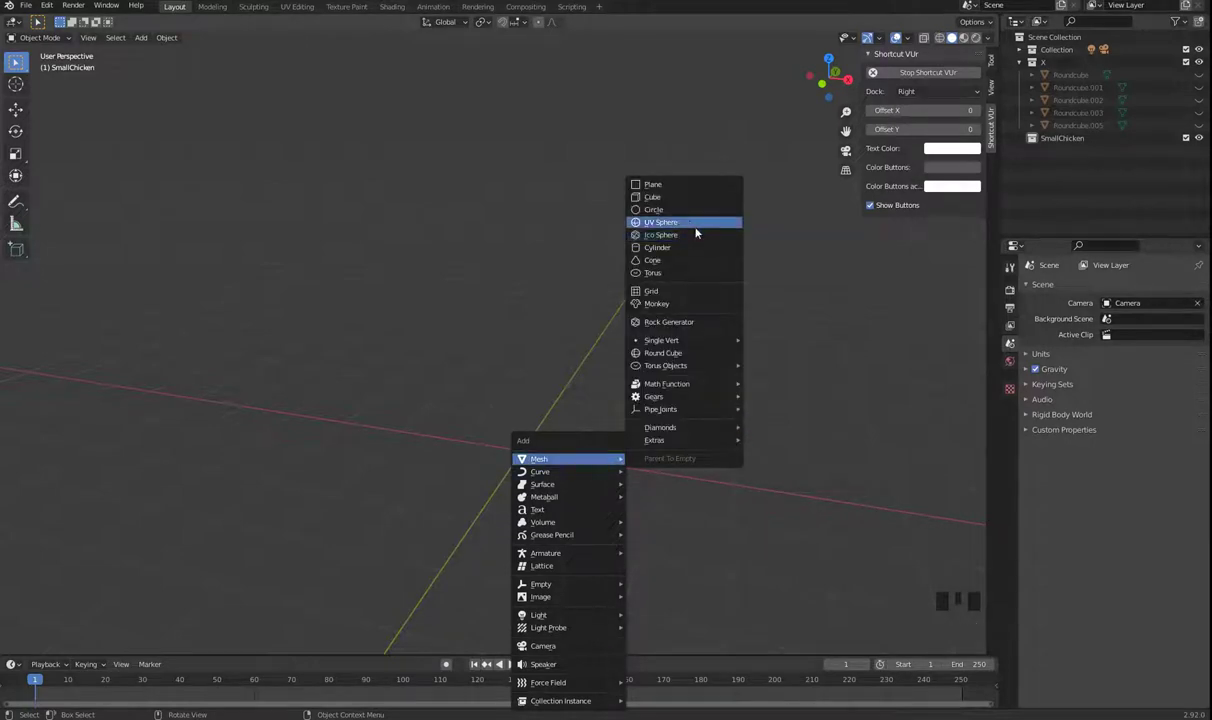
{"action": "left_click", "coordinate": [899, 36]}
{"action": "key", "text": "shift+a"}
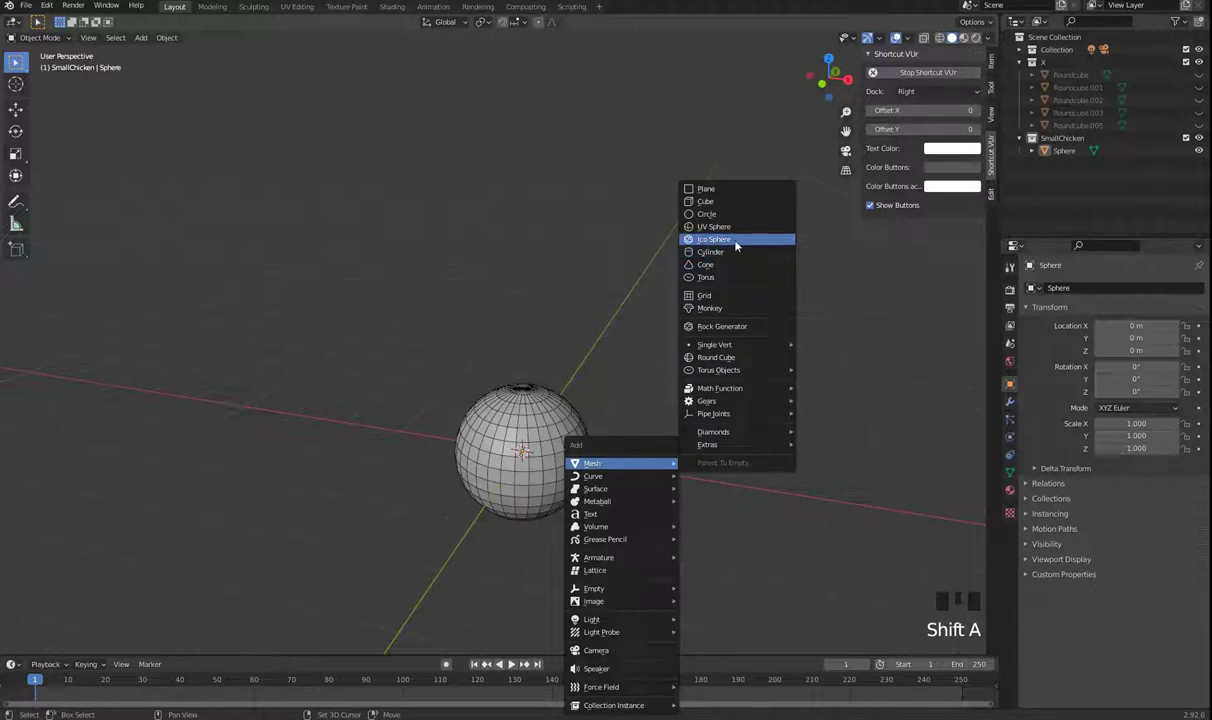
{"action": "key", "text": "g"}
Confirm the Extra Objects add-on is enabled in Preferences and return to adding meshes.
{"action": "key", "text": "shift+a"}
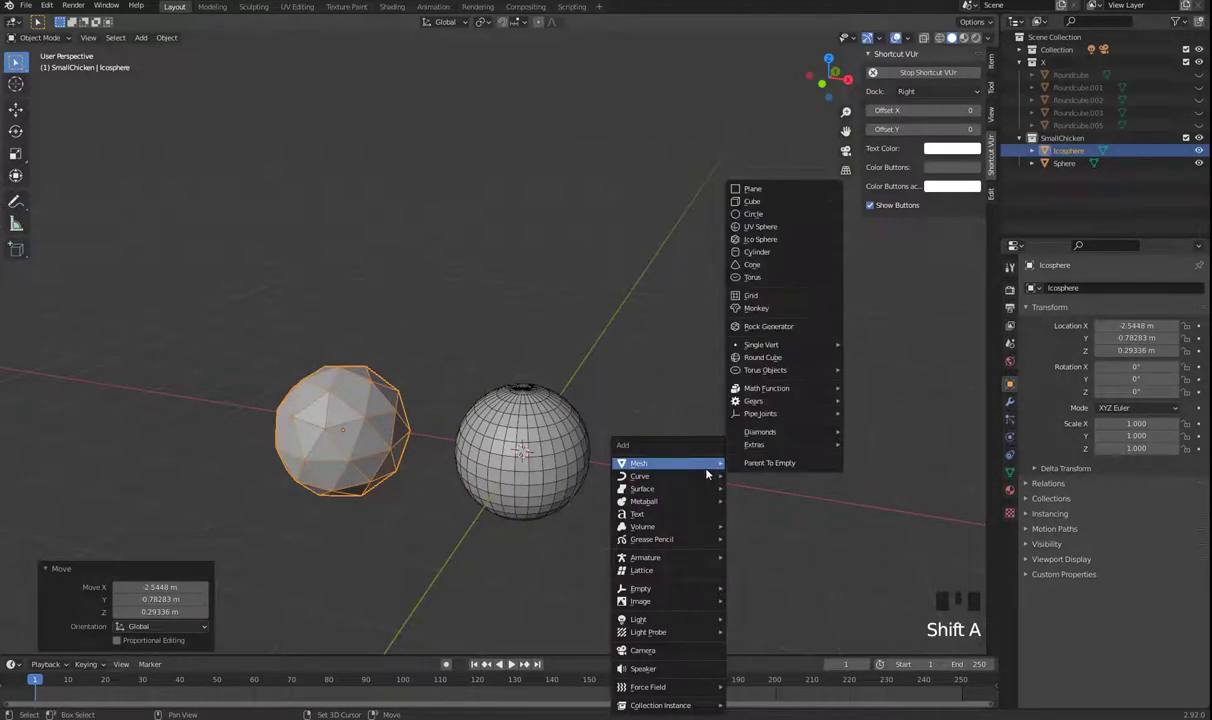
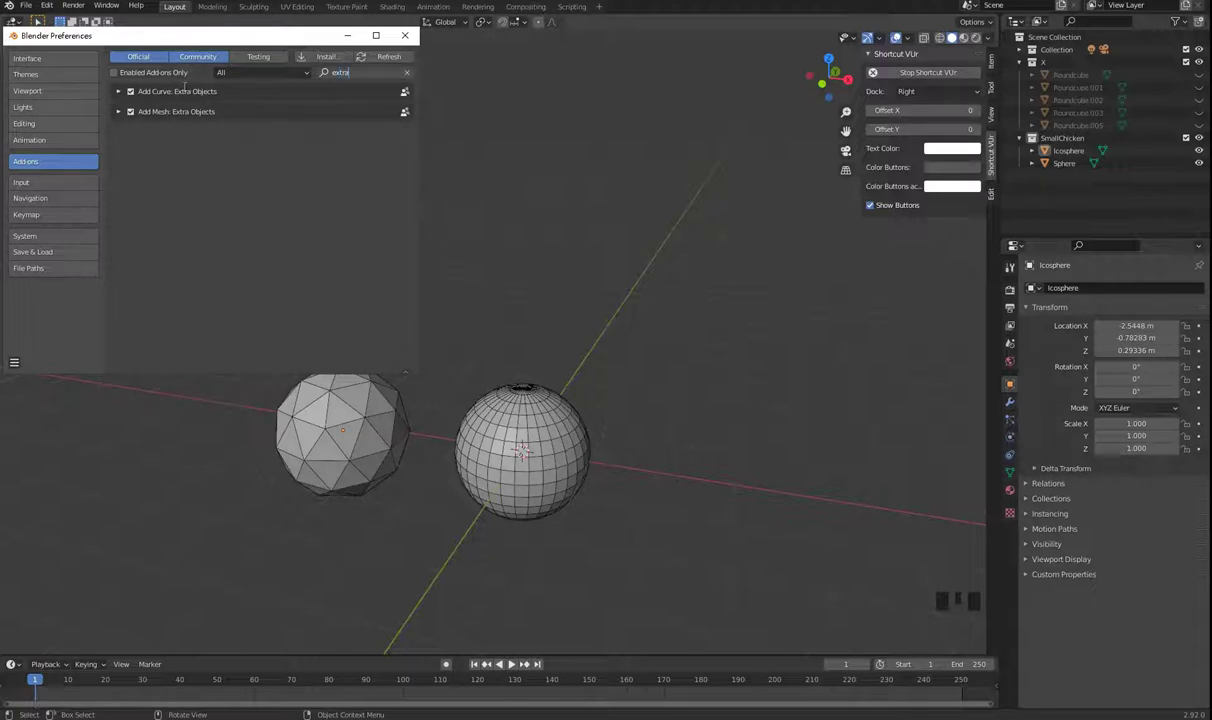
{"action": "left_click", "coordinate": [869, 326]}
{"action": "key", "text": "shift+a"}
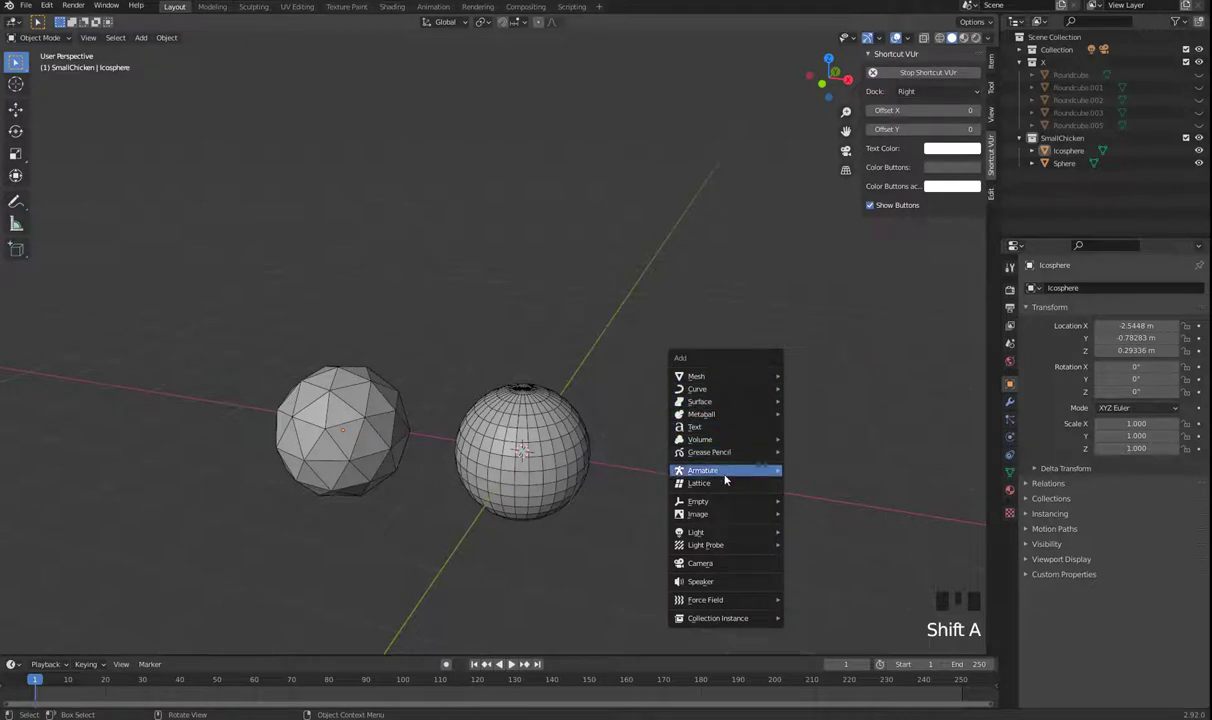
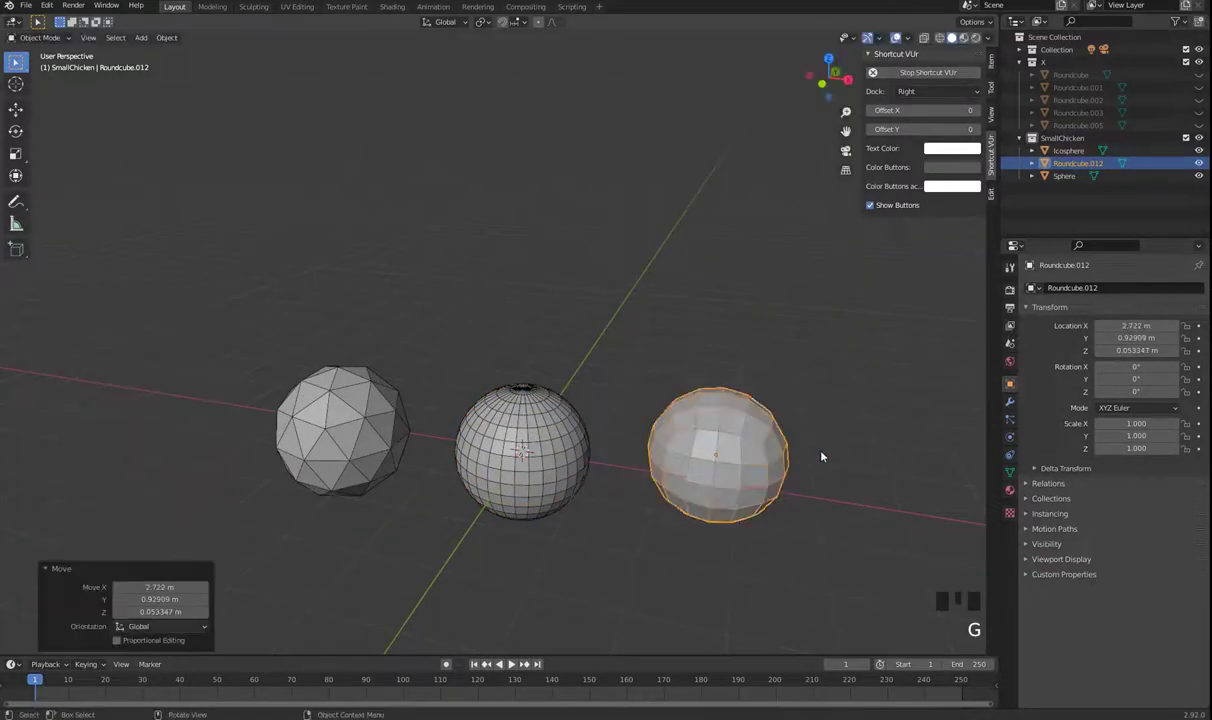
Add an Extra Objects round cube to the right of the UV sphere and deselect it.
{"action": "left_click", "coordinate": [786, 323]}
{"action": "left_click", "coordinate": [328, 453]}
{"action": "left_click", "coordinate": [581, 452]}
{"action": "left_click", "coordinate": [730, 458]}
{"action": "left_click", "coordinate": [199, 309]}
{"action": "left_click", "coordinate": [339, 308]}
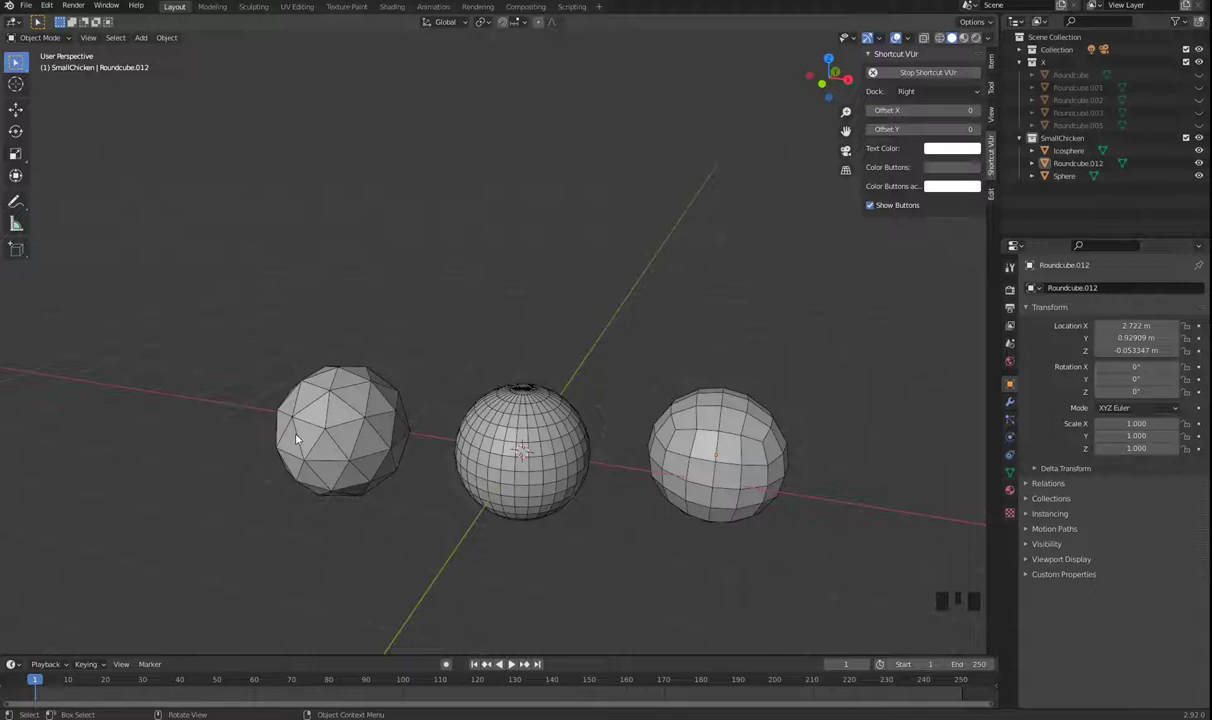
Select the icosphere and delete it from the scene.
{"action": "left_click", "coordinate": [332, 422]}
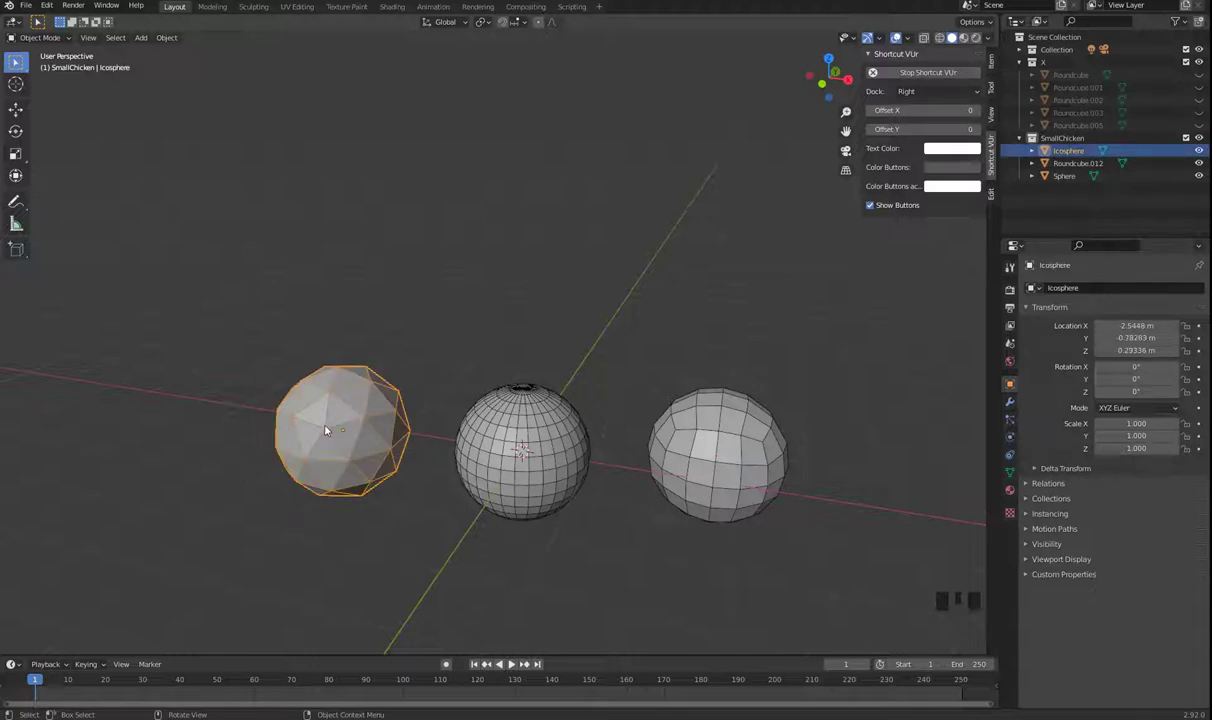
{"action": "left_click_drag", "start_coordinate": [408, 538], "coordinate": [390, 496]}
{"action": "left_click", "coordinate": [365, 435]}
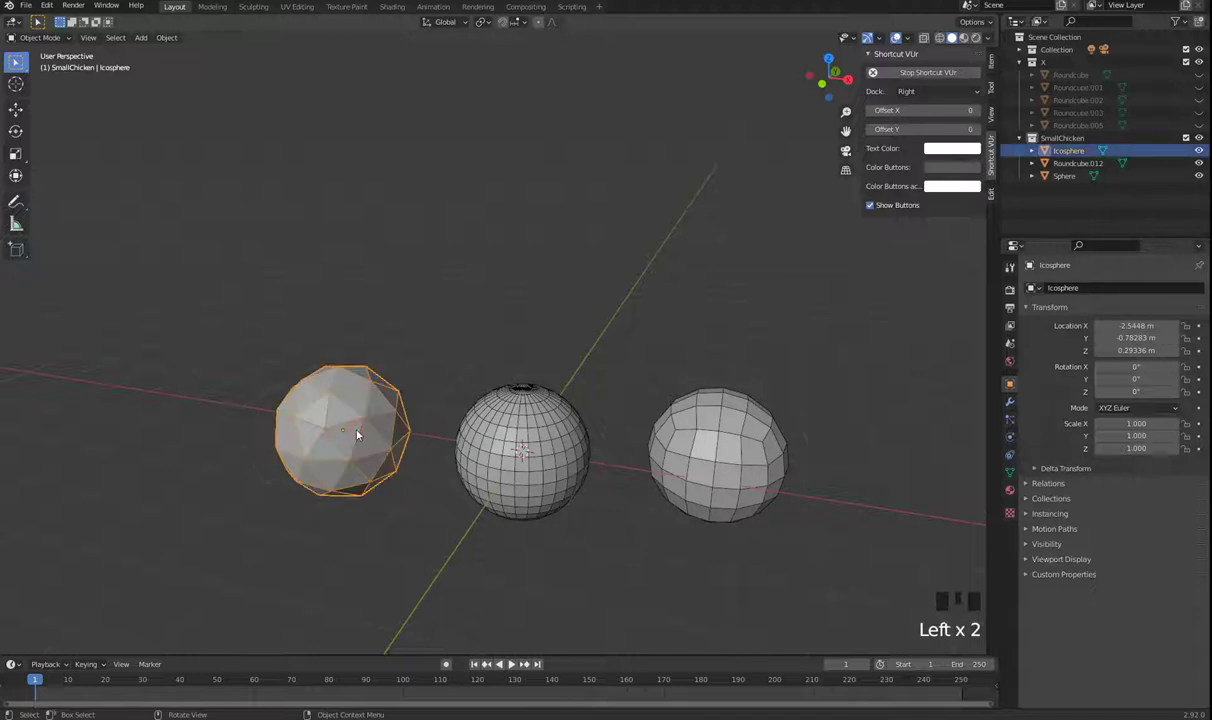
{"action": "key", "text": "x"}
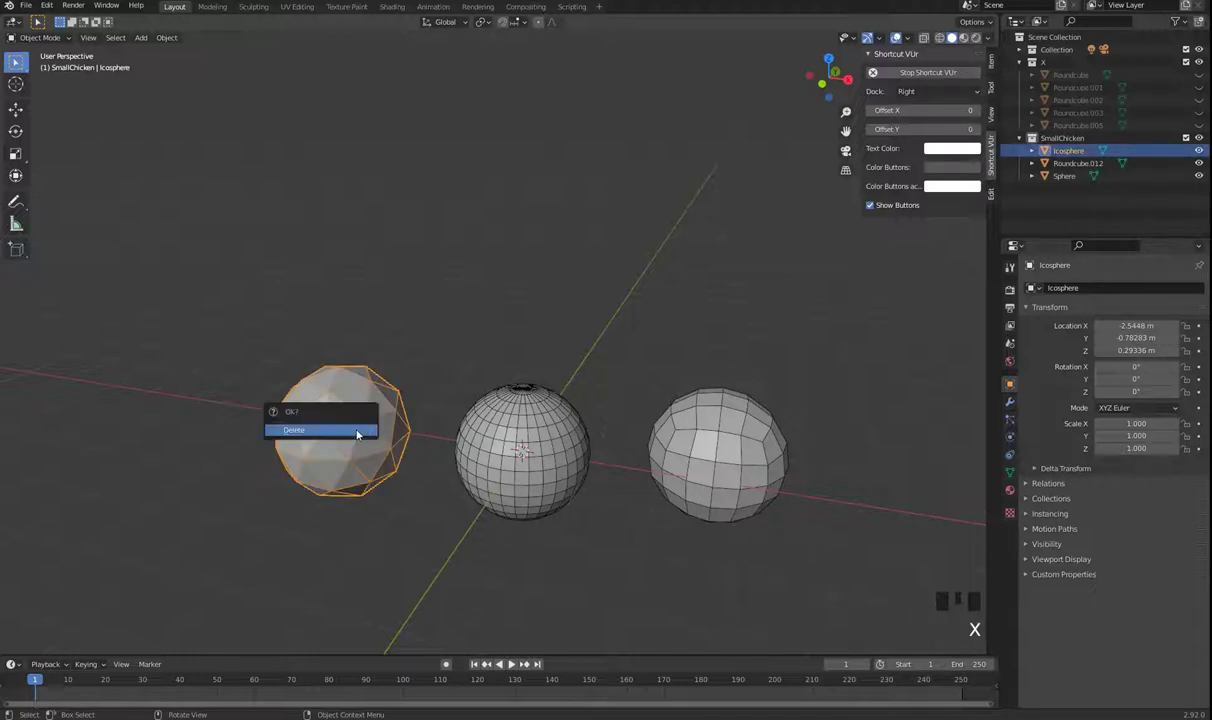
{"action": "left_click", "coordinate": [582, 458]}
Delete the UV sphere as well, leaving only the round cube selected.
{"action": "left_click_drag", "start_coordinate": [573, 484], "coordinate": [580, 447]}
{"action": "scroll", "scroll_direction": "up", "scroll_amount": 3}
{"action": "left_click_drag", "start_coordinate": [629, 504], "coordinate": [505, 346]}
{"action": "scroll", "scroll_direction": "up", "scroll_amount": 3}
{"action": "scroll", "scroll_direction": "down", "scroll_amount": 3}
{"action": "scroll", "scroll_direction": "down", "scroll_amount": 3}
{"action": "scroll", "scroll_direction": "down", "scroll_amount": 3}
{"action": "scroll", "scroll_direction": "up", "scroll_amount": 3}
{"action": "scroll", "scroll_direction": "up", "scroll_amount": 3}
{"action": "scroll", "scroll_direction": "down", "scroll_amount": 3}
{"action": "scroll", "scroll_direction": "down", "scroll_amount": 3}
{"action": "scroll", "scroll_direction": "down", "scroll_amount": 3}
{"action": "left_click_drag", "start_coordinate": [632, 457], "coordinate": [477, 326]}
{"action": "left_click", "coordinate": [493, 235]}
{"action": "left_click", "coordinate": [481, 334]}
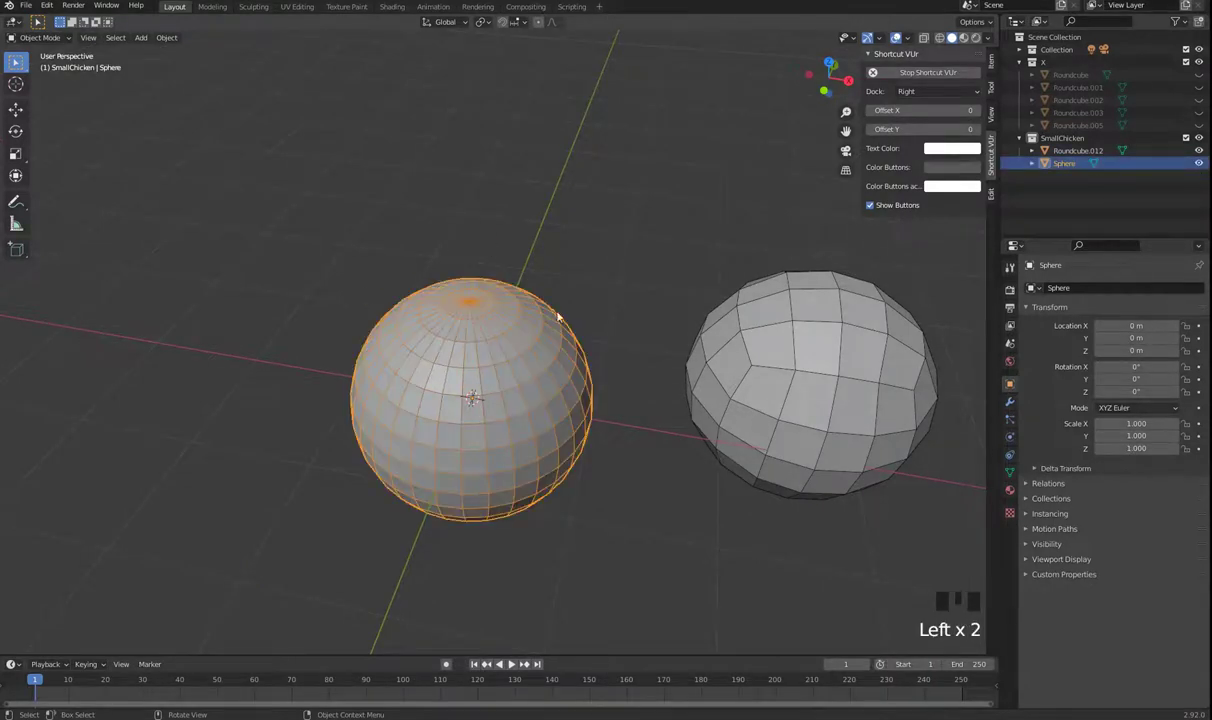
{"action": "left_click", "coordinate": [801, 390]}
{"action": "left_click", "coordinate": [456, 345]}
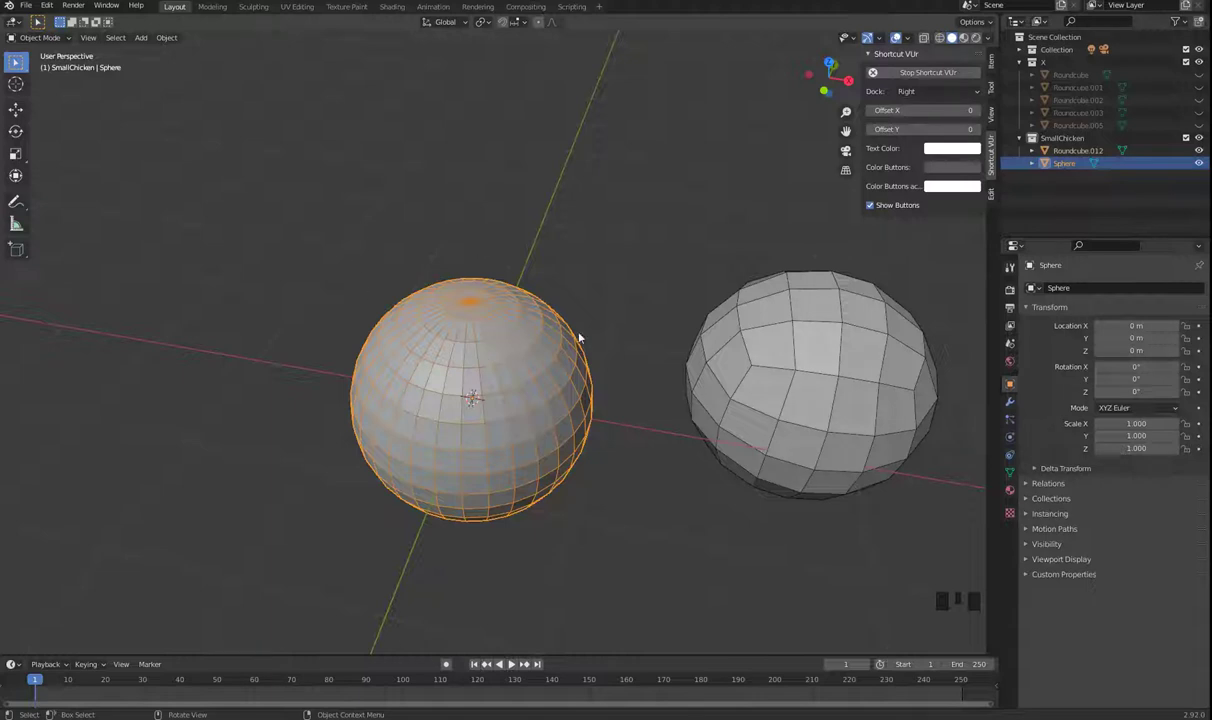
{"action": "left_click", "coordinate": [755, 540]}
{"action": "left_click", "coordinate": [508, 443]}
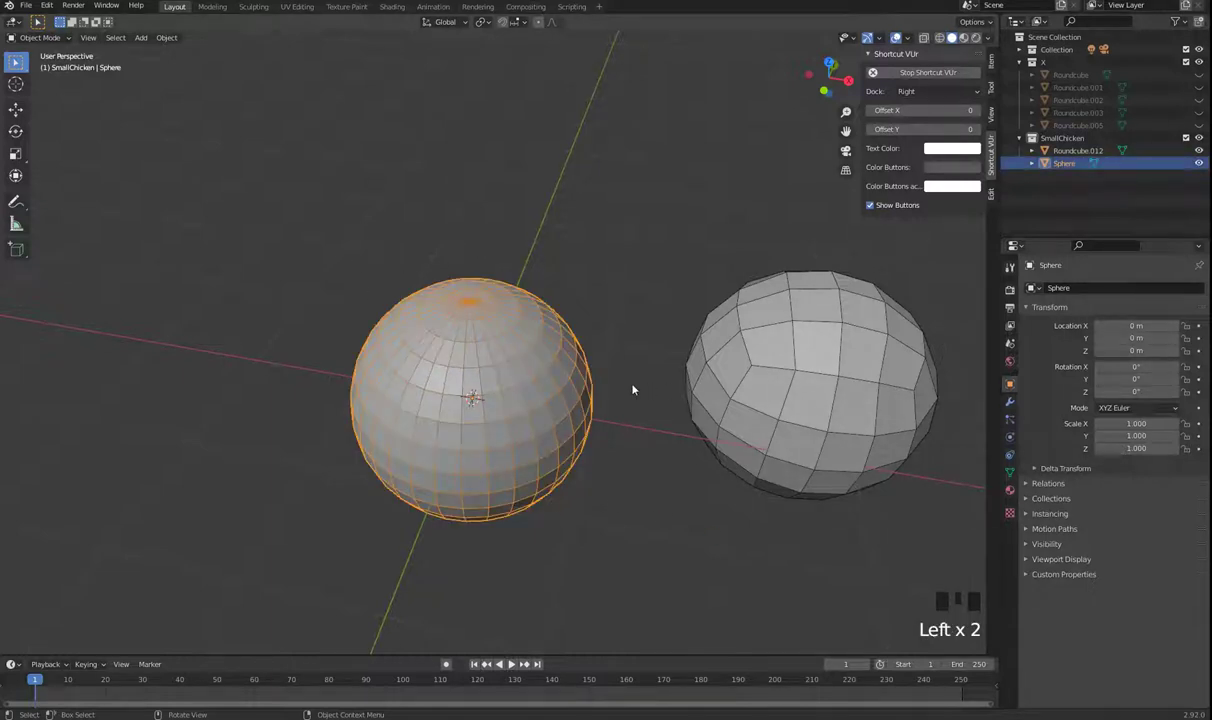
{"action": "left_click", "coordinate": [855, 418]}
{"action": "left_click", "coordinate": [487, 386]}
{"action": "key", "text": "x"}
{"action": "key", "text": "x"}
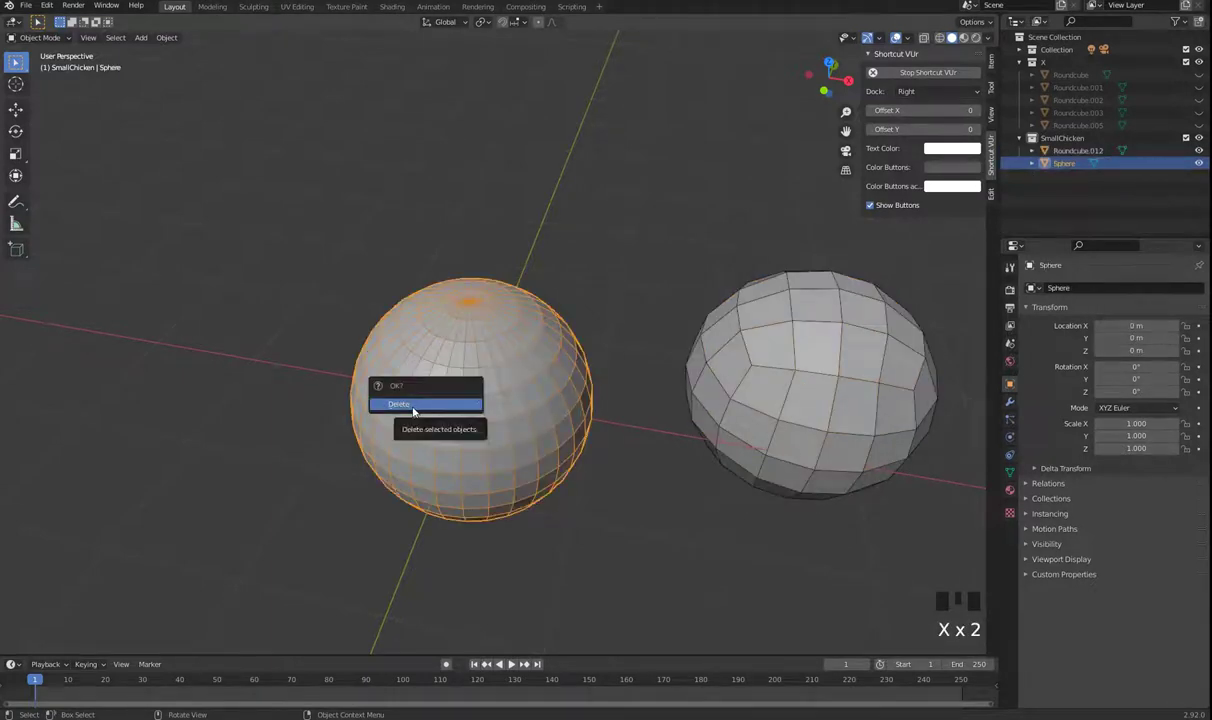
{"action": "left_click", "coordinate": [816, 424]}
{"action": "key", "text": "alt+x"}
{"action": "left_click", "coordinate": [818, 436]}
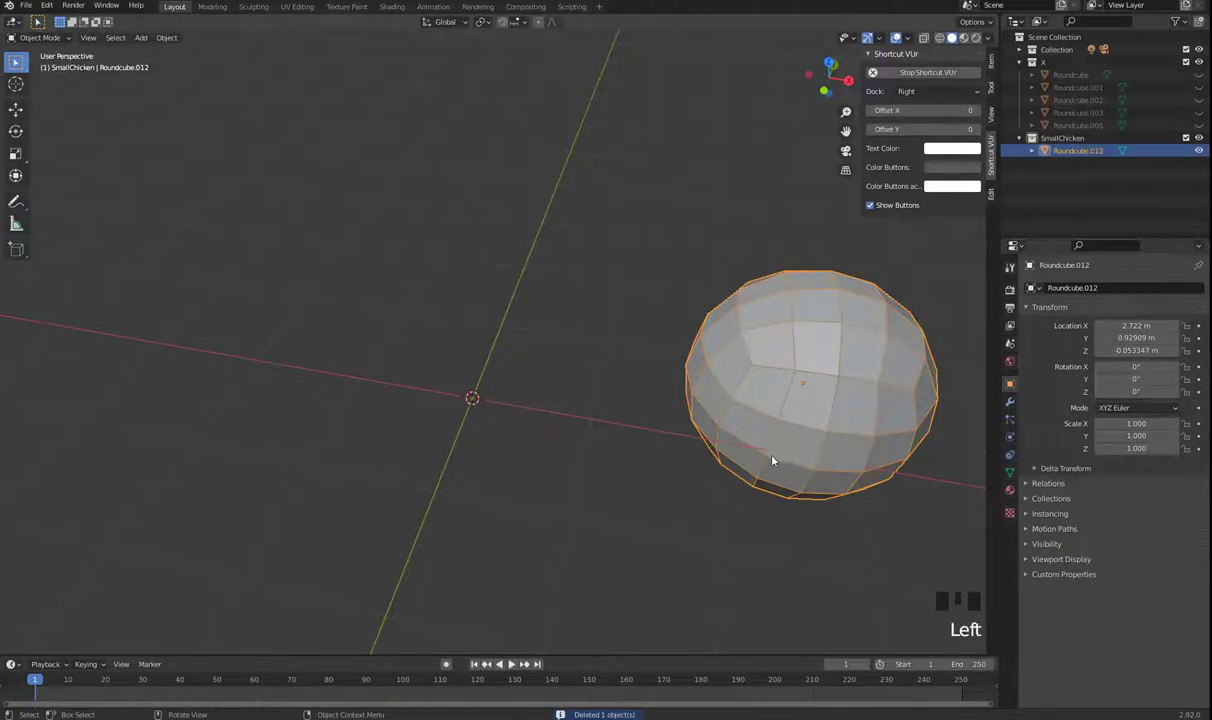
Snap the round cube to the world origin and view it from the front.
{"action": "key", "text": "shift+s"}
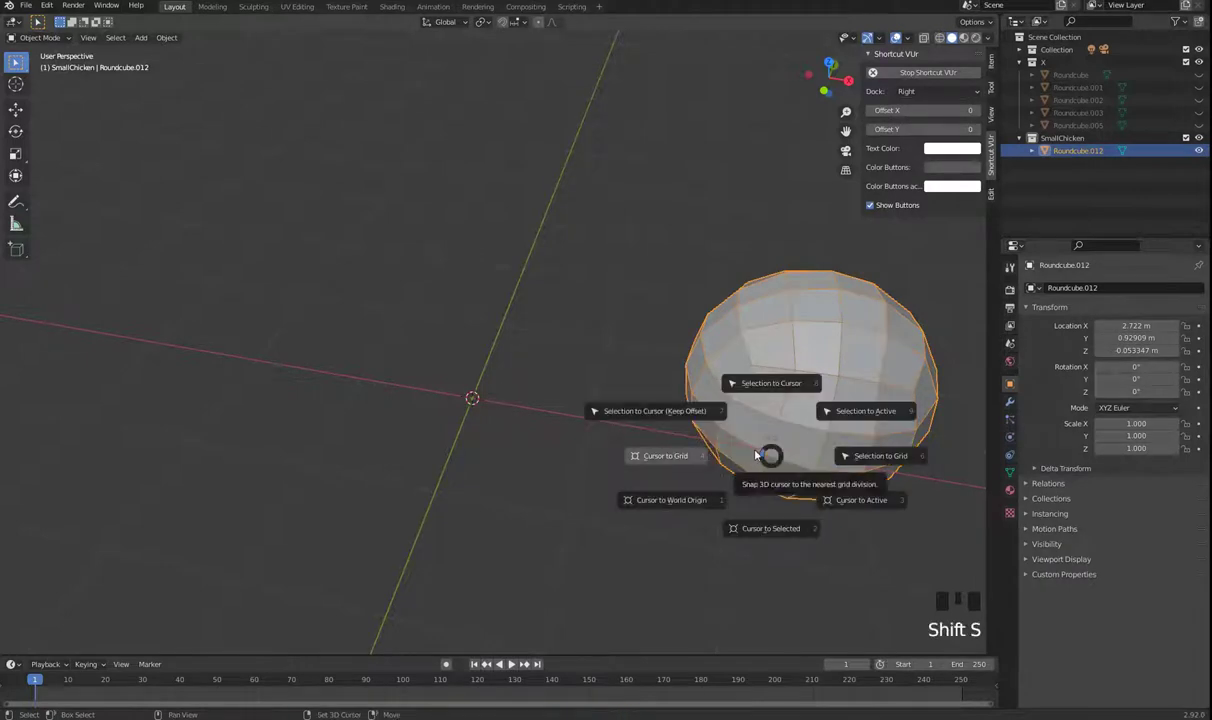
{"action": "left_click", "coordinate": [727, 460]}
{"action": "key", "text": "KP_1"}
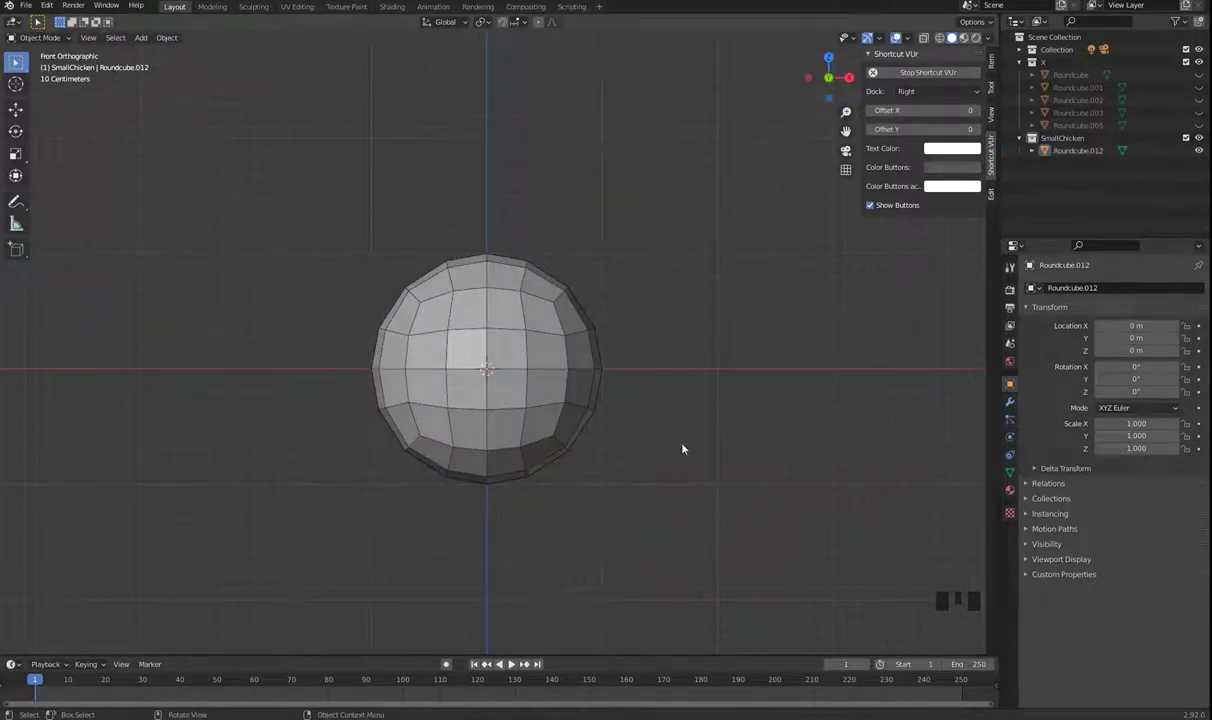
In Edit Mode raise the whole mesh 1 m in Z so its base rests on the origin.
{"action": "key", "text": "Tab"}
{"action": "key", "text": "Tab"}
{"action": "key", "text": "Tab"}
{"action": "key", "text": "Tab"}
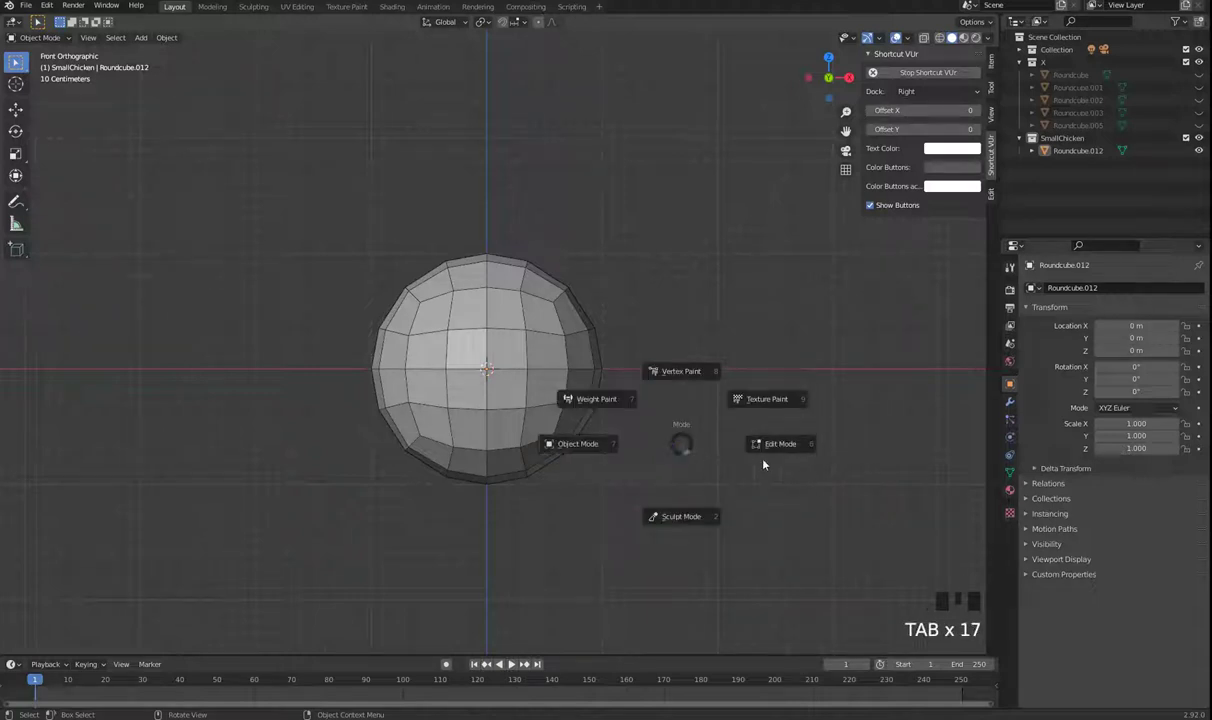
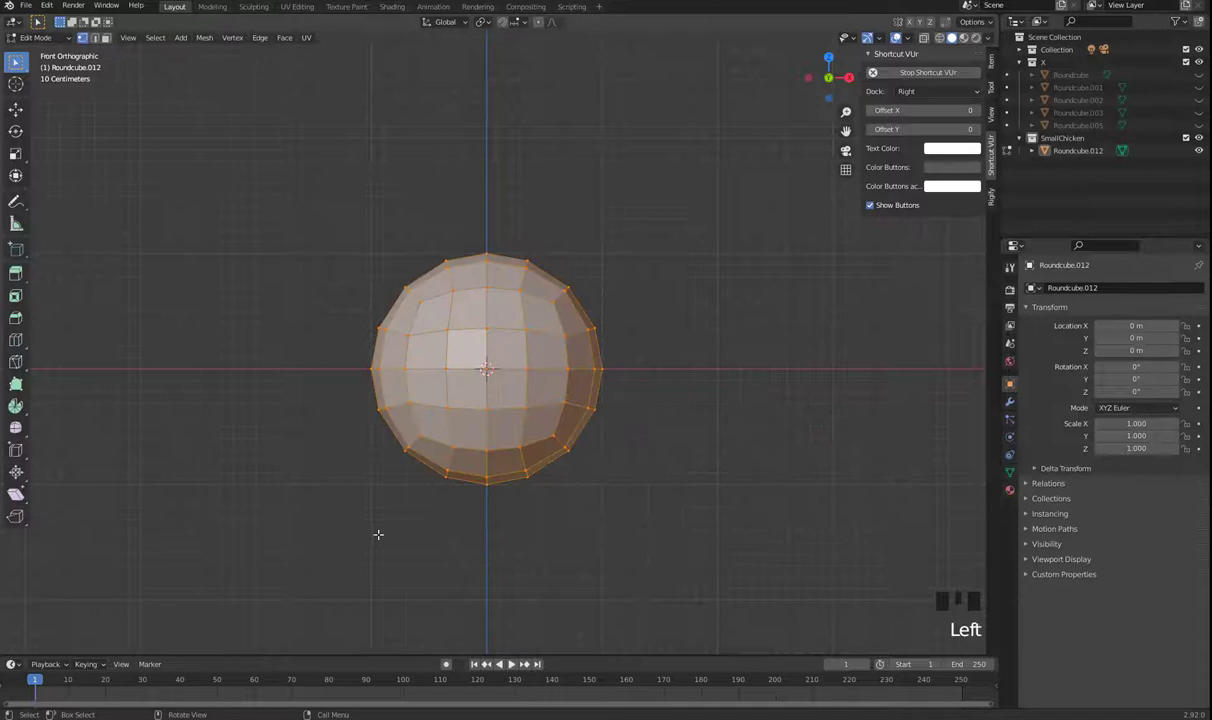
{"action": "key", "text": "g"}
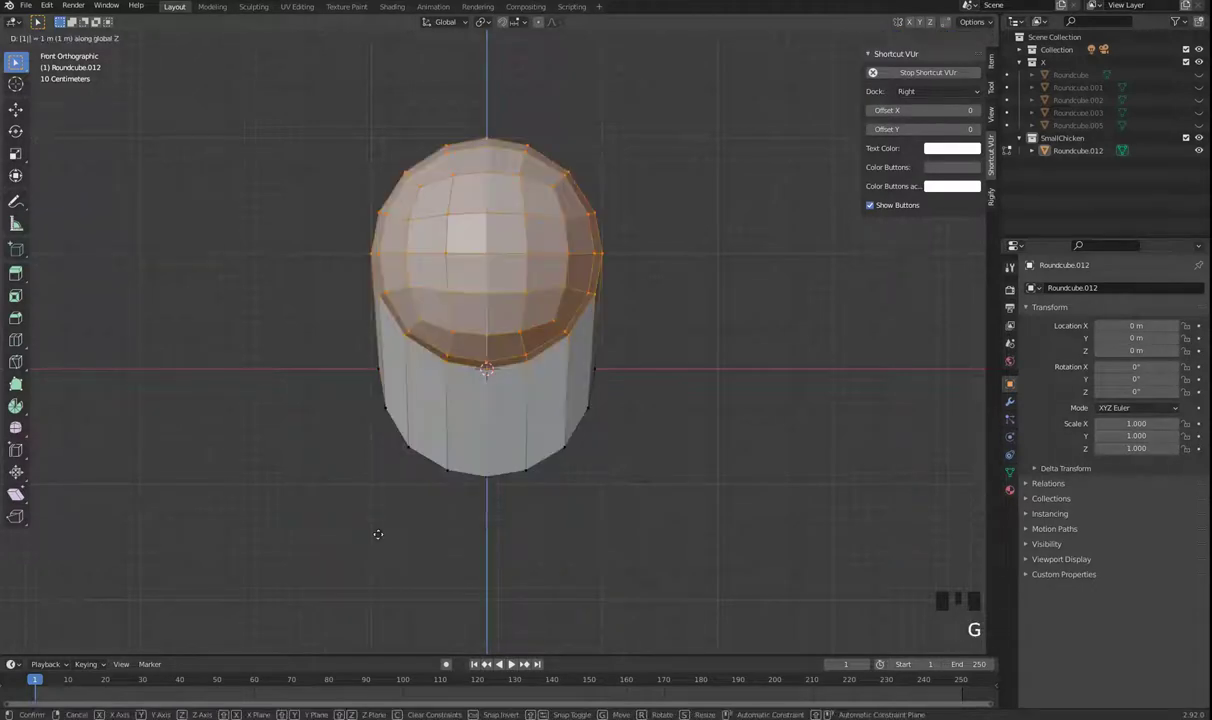
{"action": "key", "text": "ctrl+z"}
{"action": "key", "text": "alt+z"}
{"action": "key", "text": "a"}
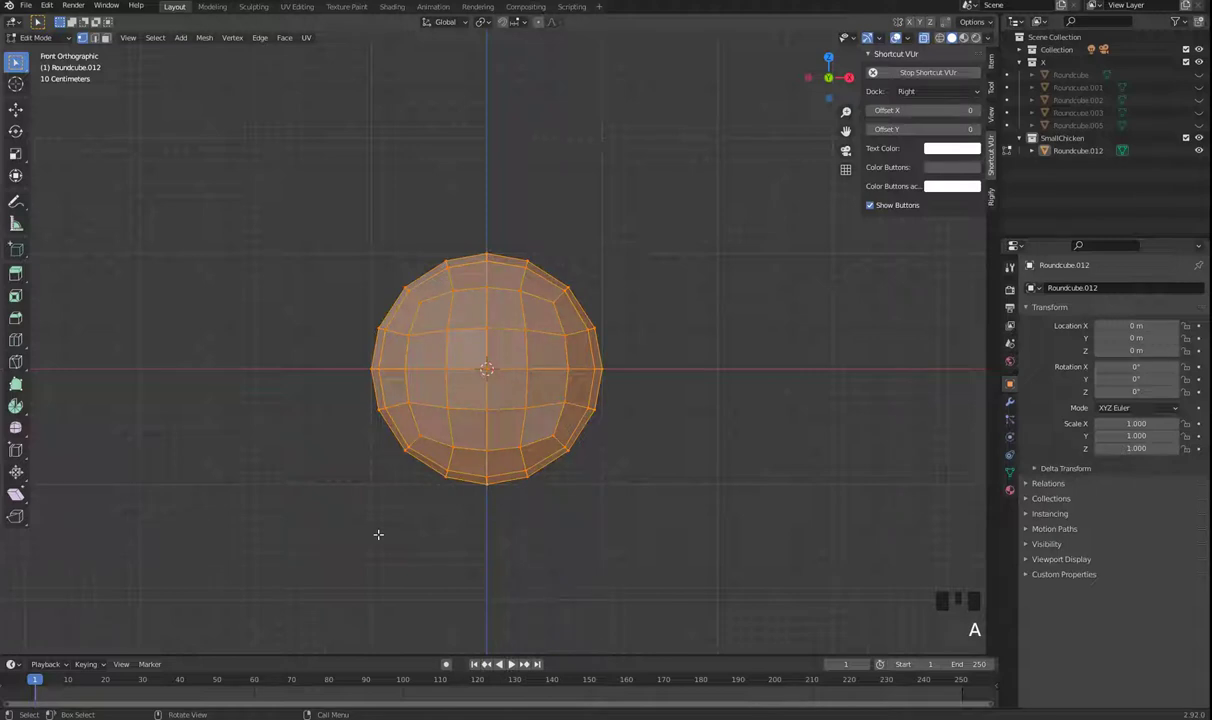
{"action": "key", "text": "g"}
{"action": "key", "text": "Tab"}
{"action": "left_click_drag", "start_coordinate": [662, 413], "coordinate": [579, 534]}
{"action": "key", "text": "alt+z"}
{"action": "left_click_drag", "start_coordinate": [616, 518], "coordinate": [580, 525]}
{"action": "key", "text": "KP_1"}
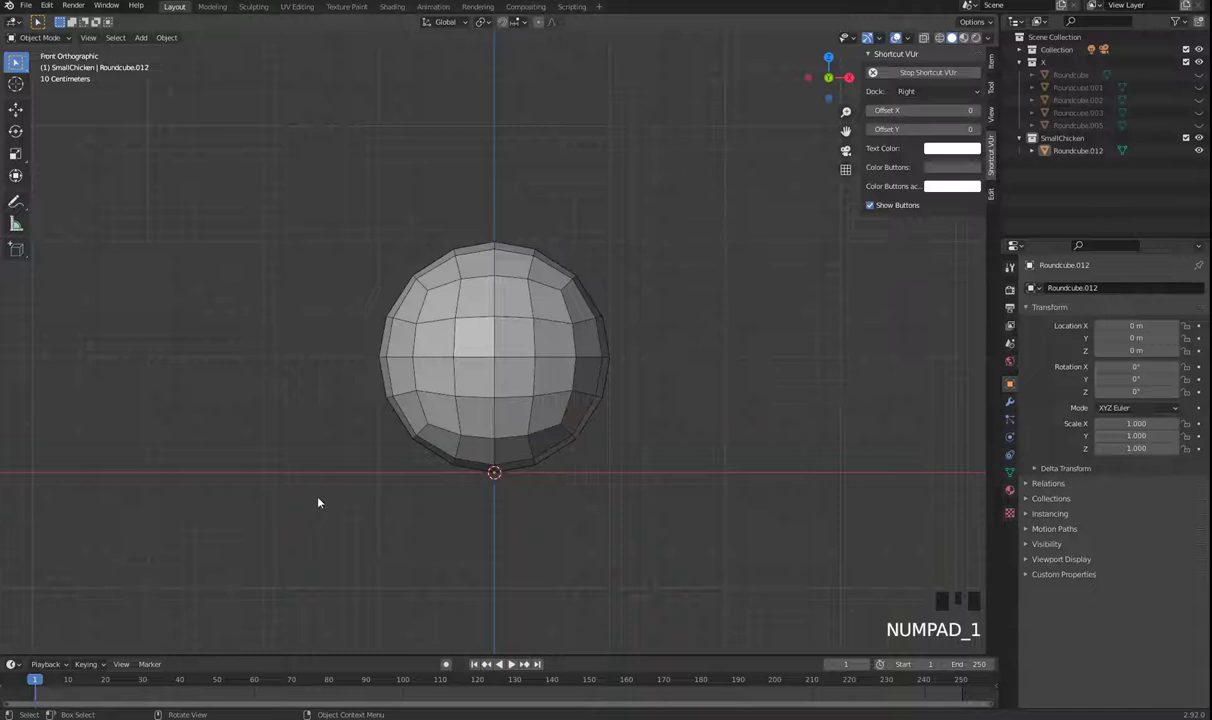
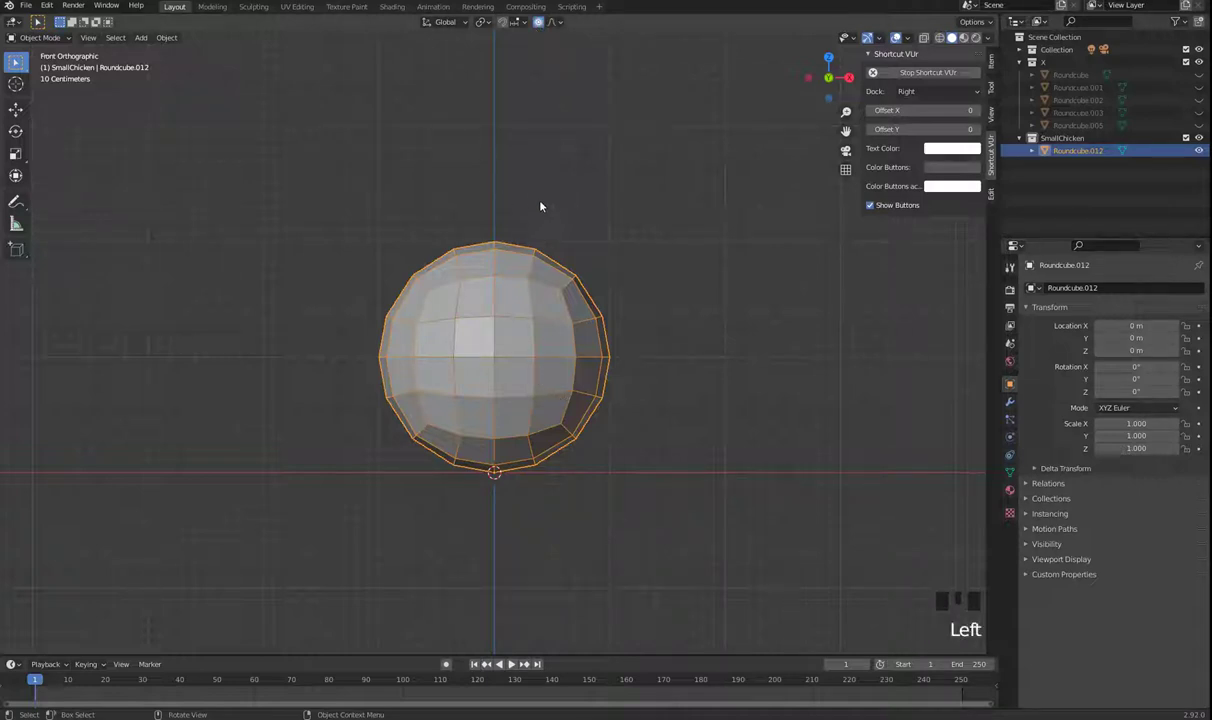
Pull the head's top vertex upward with proportional editing to bulge the crown.
{"action": "key", "text": "Tab"}
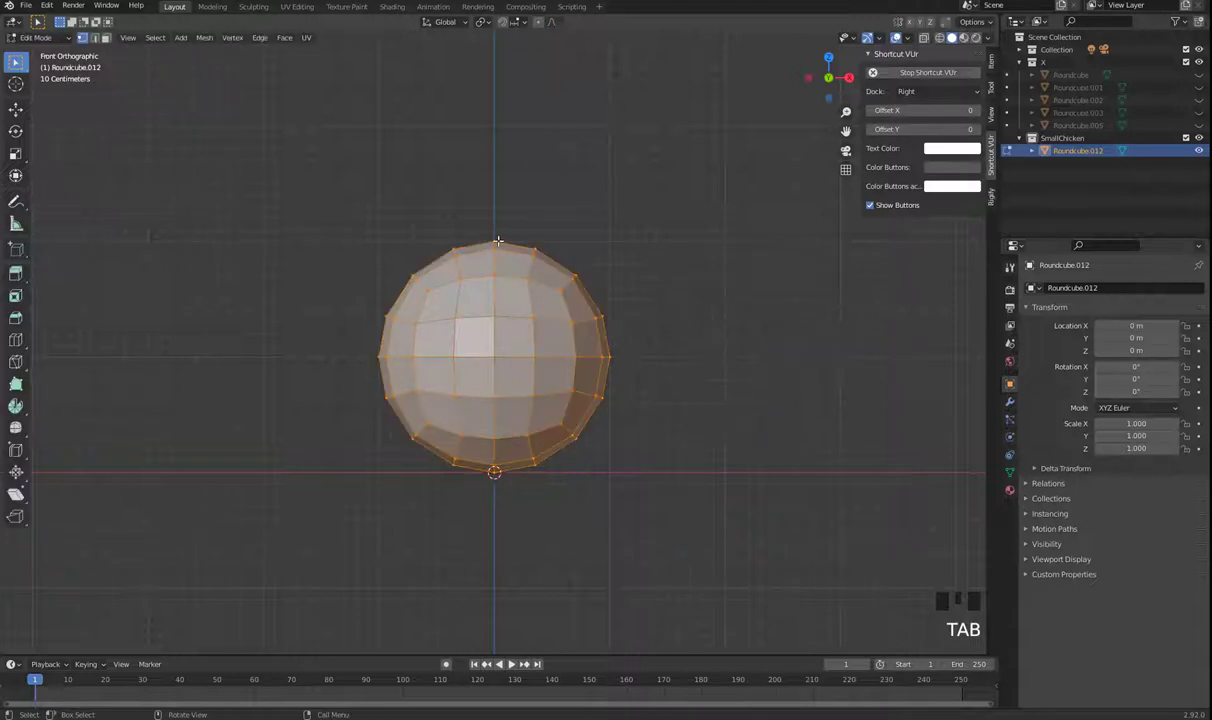
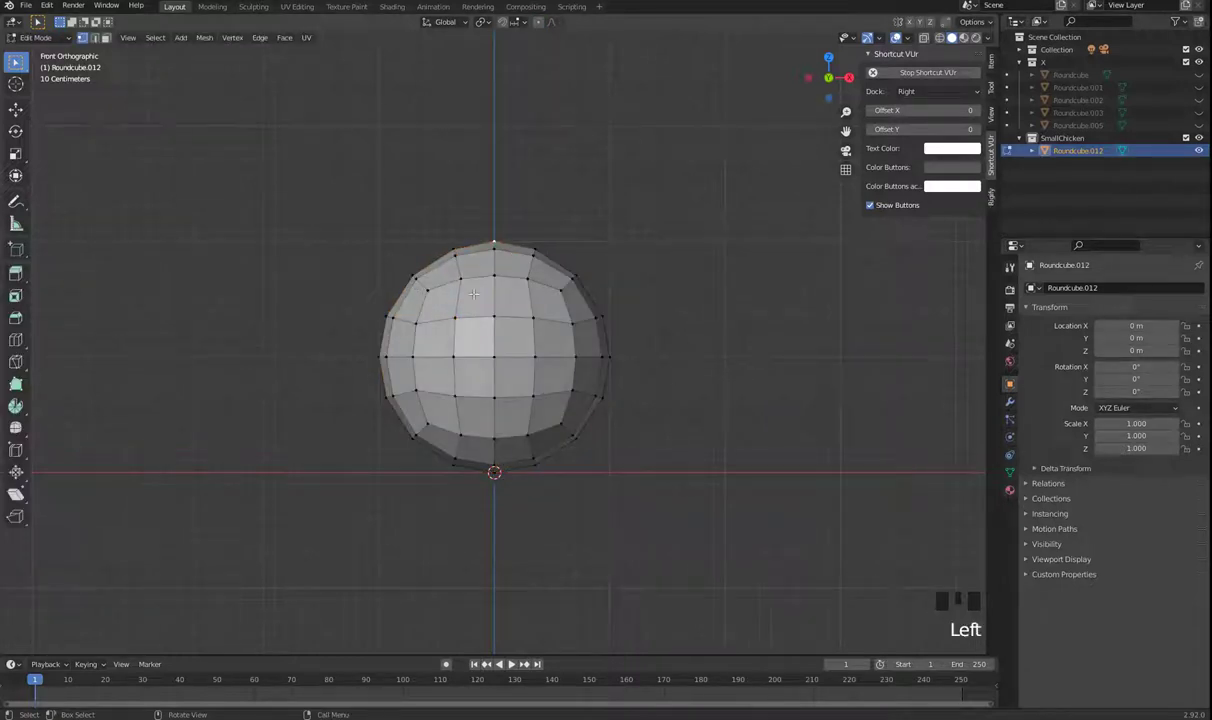
{"action": "key", "text": "g"}
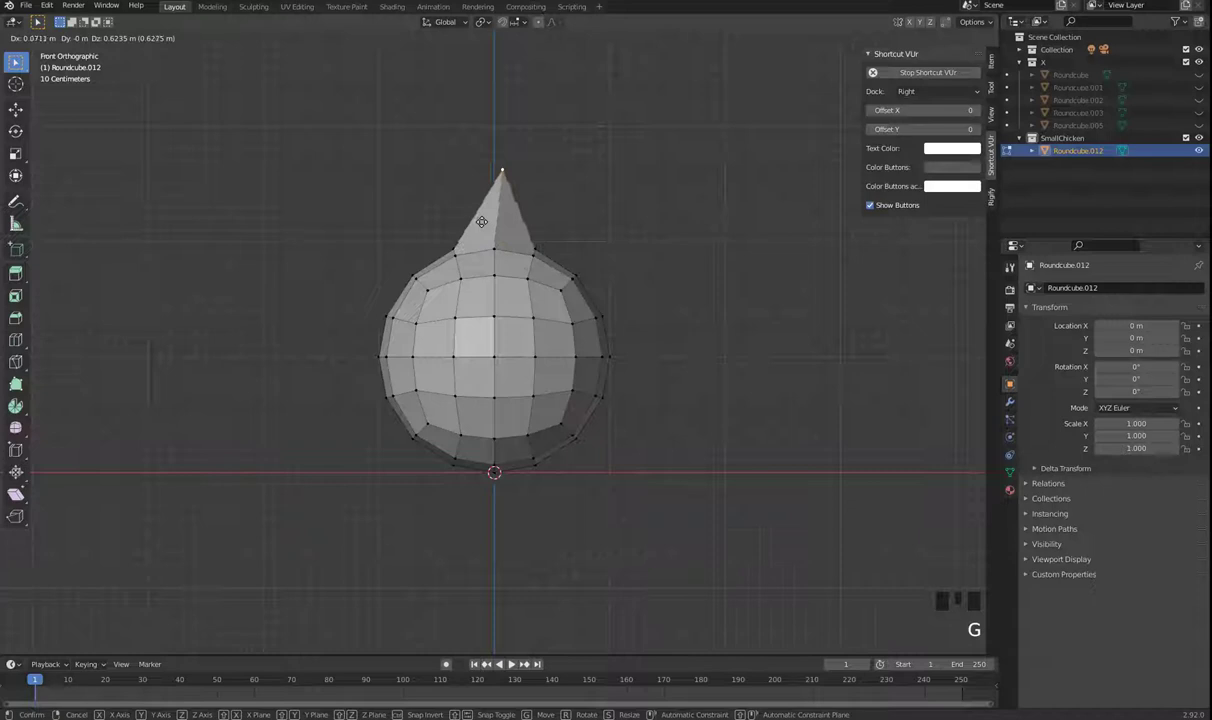
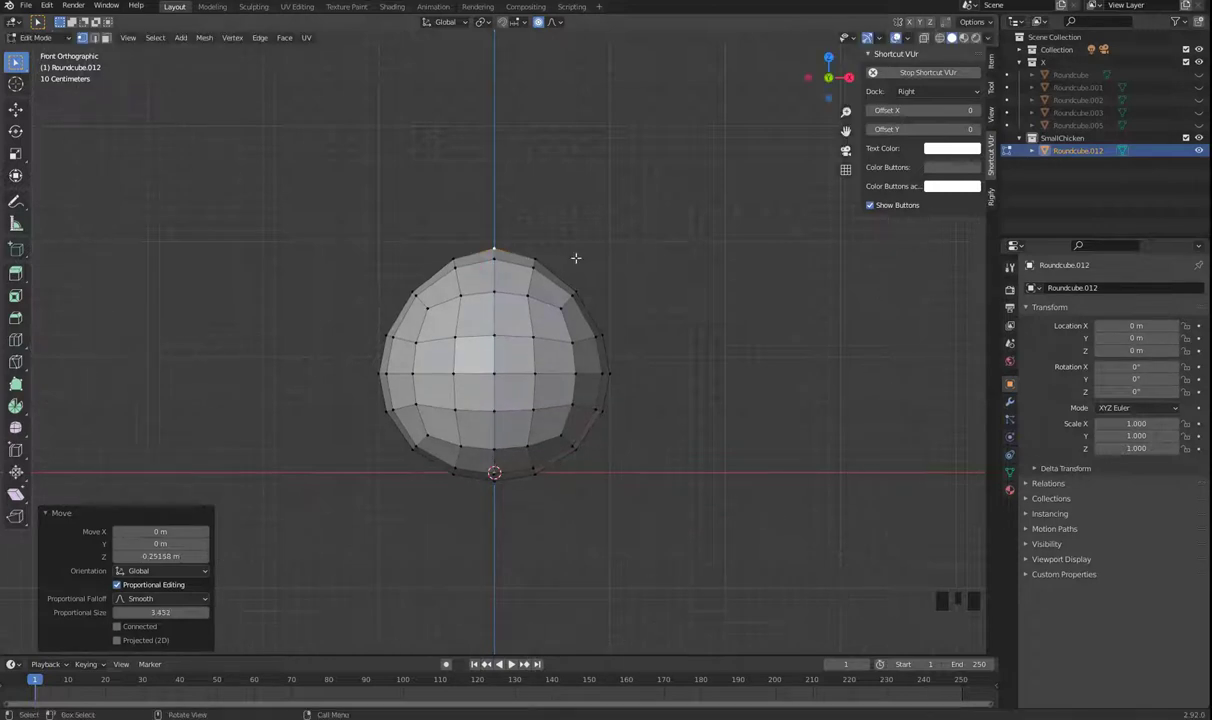
Squash the whole head along Z, then widen its lower rows into a broader base.
{"action": "key", "text": "a"}
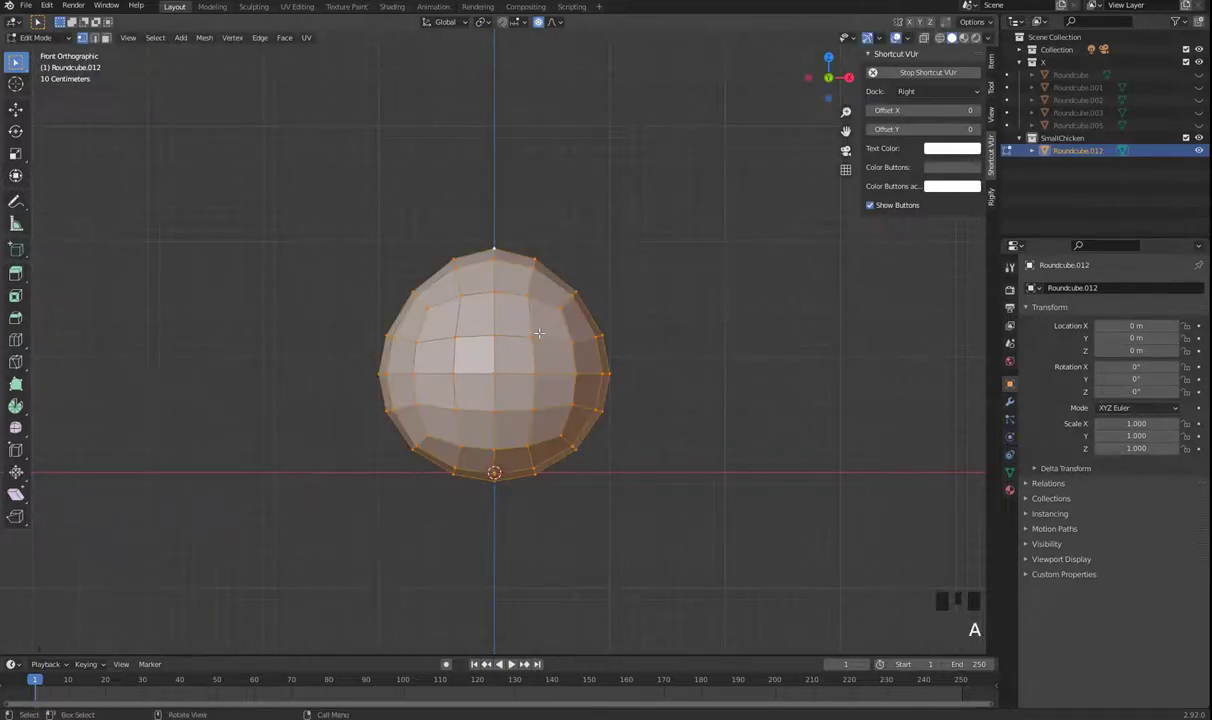
{"action": "key", "text": "s"}
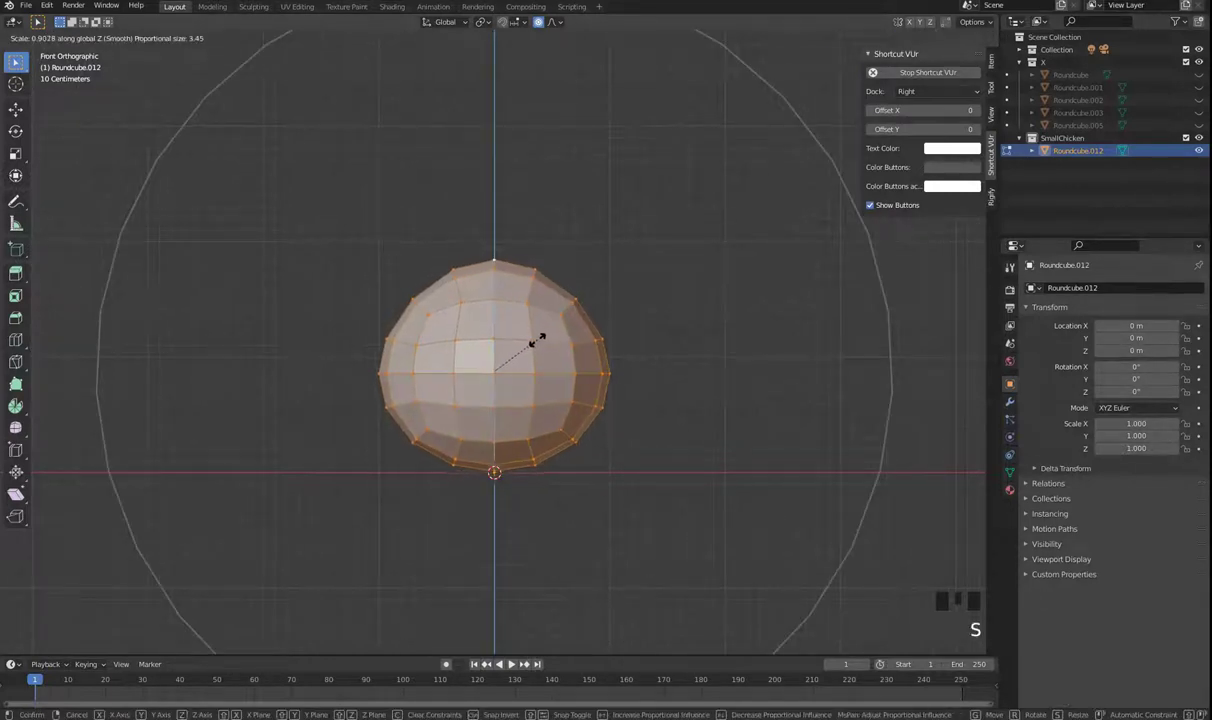
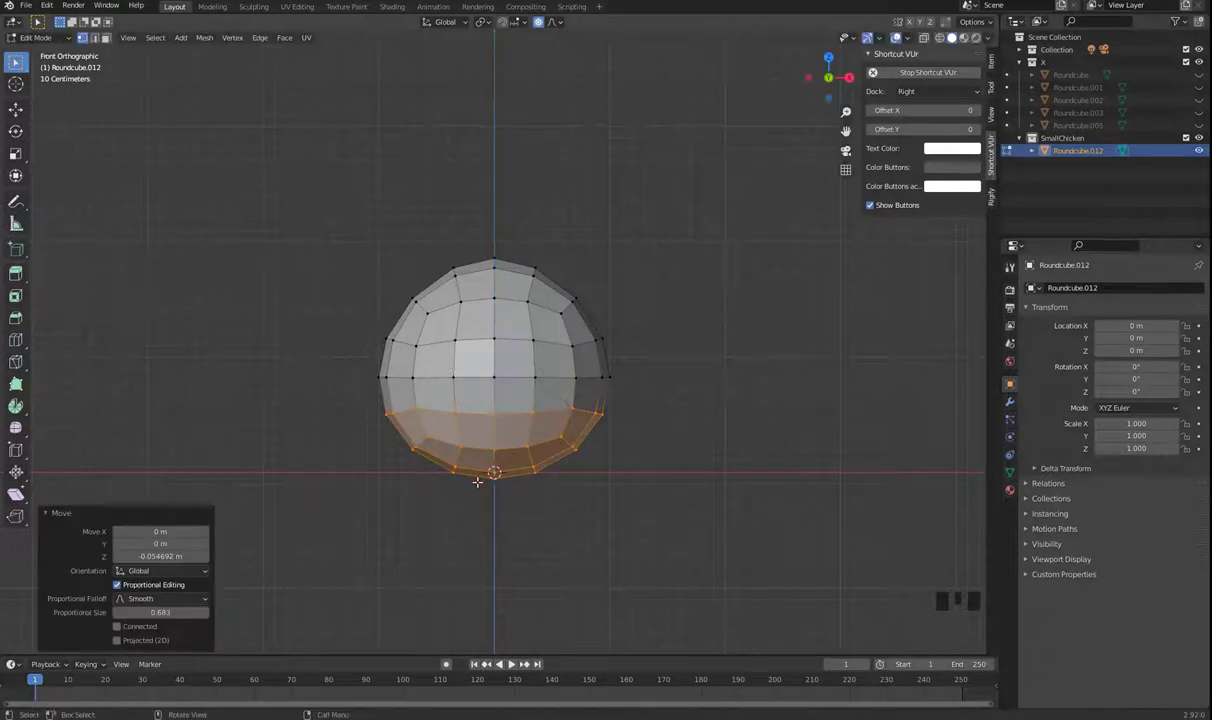
{"action": "key", "text": "s"}
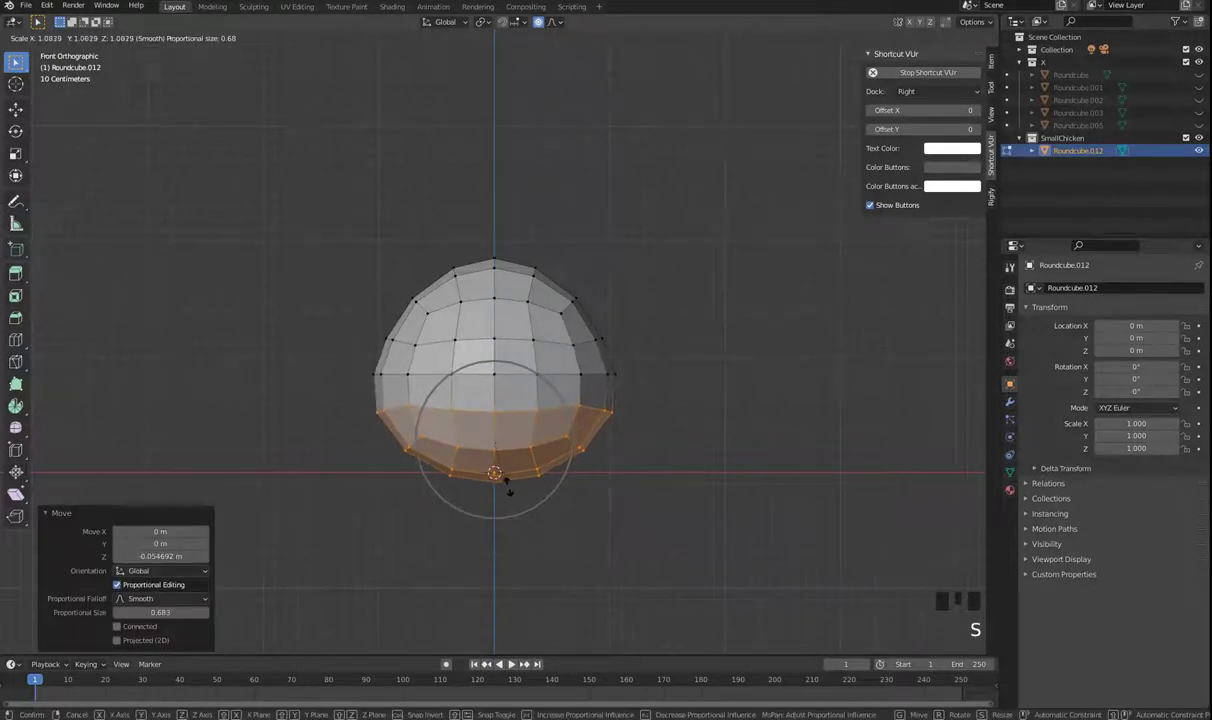
{"action": "key", "text": "KP_1"}
{"action": "key", "text": "a"}
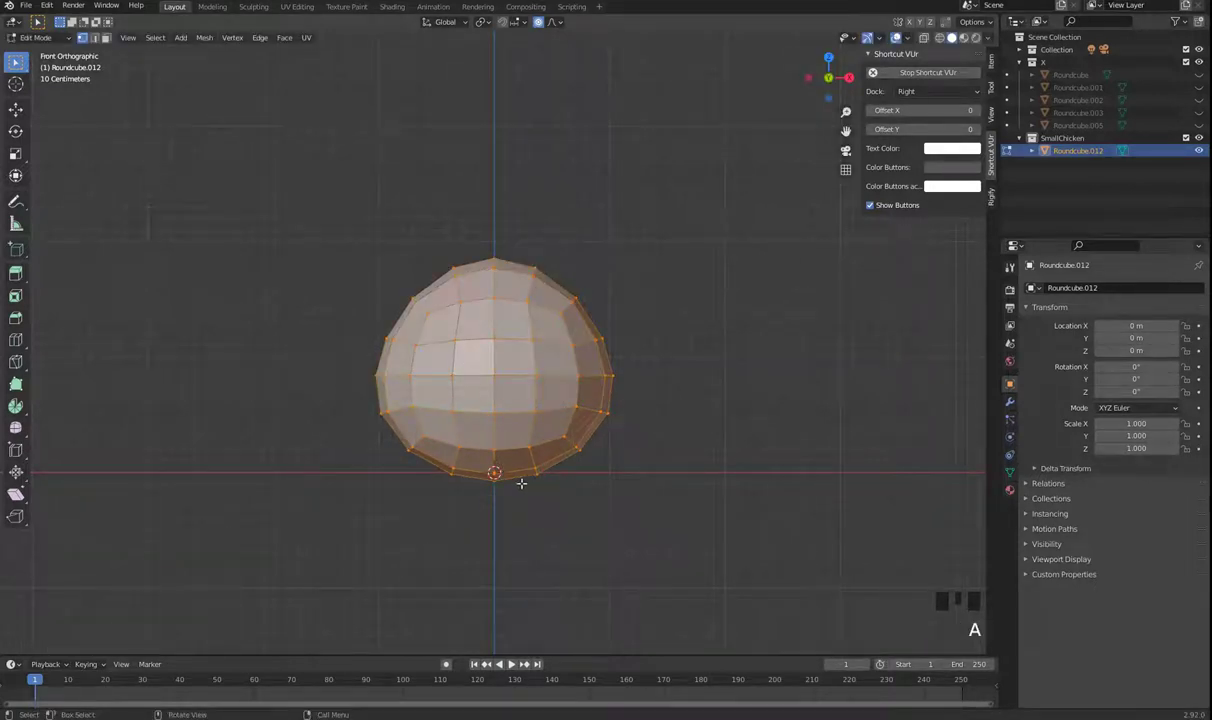
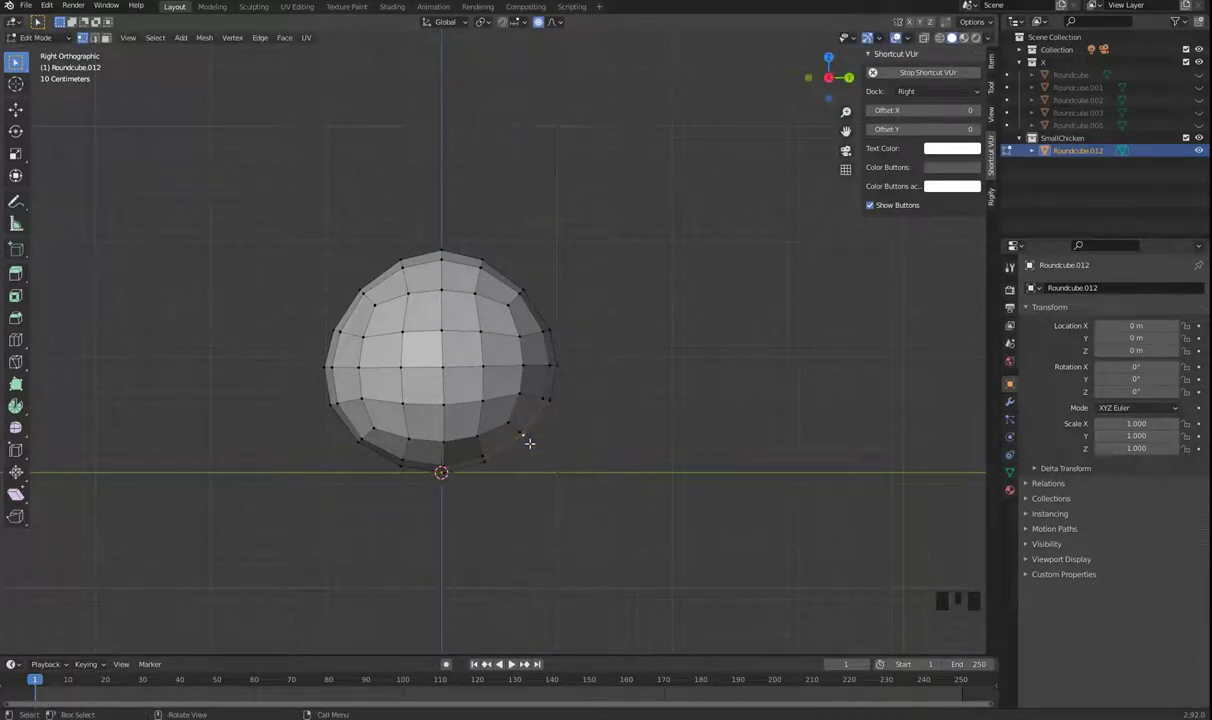
Pull a lower back vertex outward smoothly to reshape the head's side profile.
{"action": "key", "text": "g"}
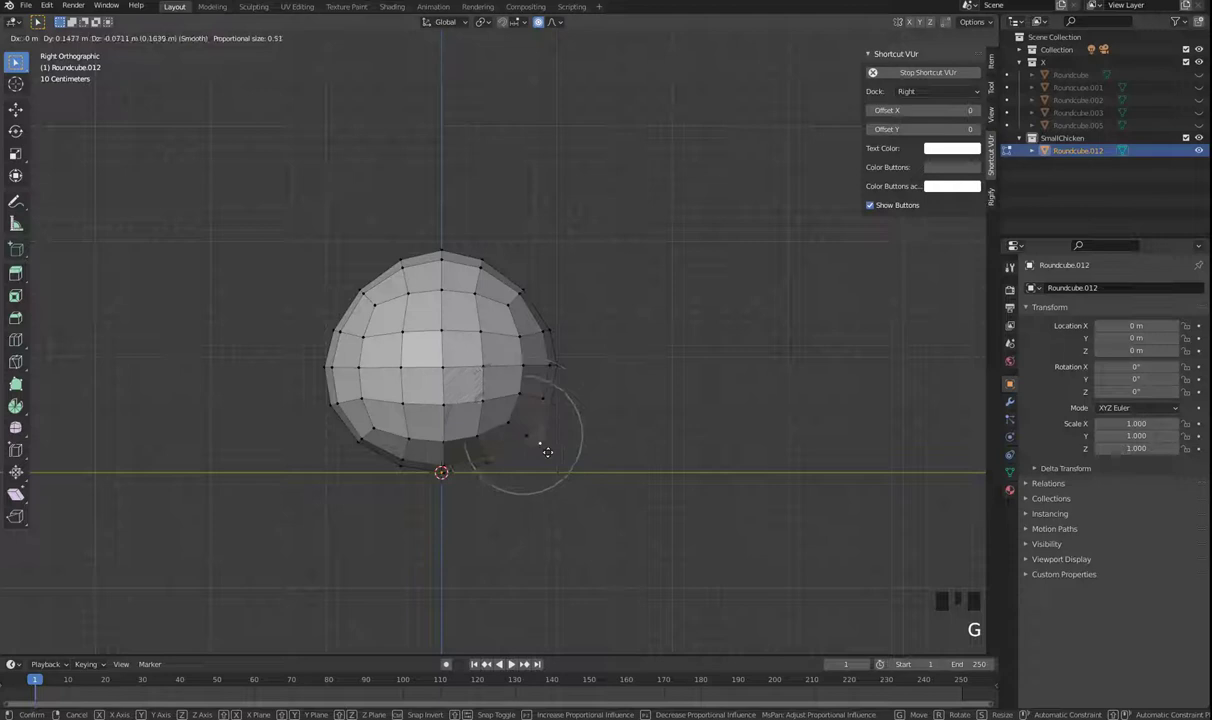
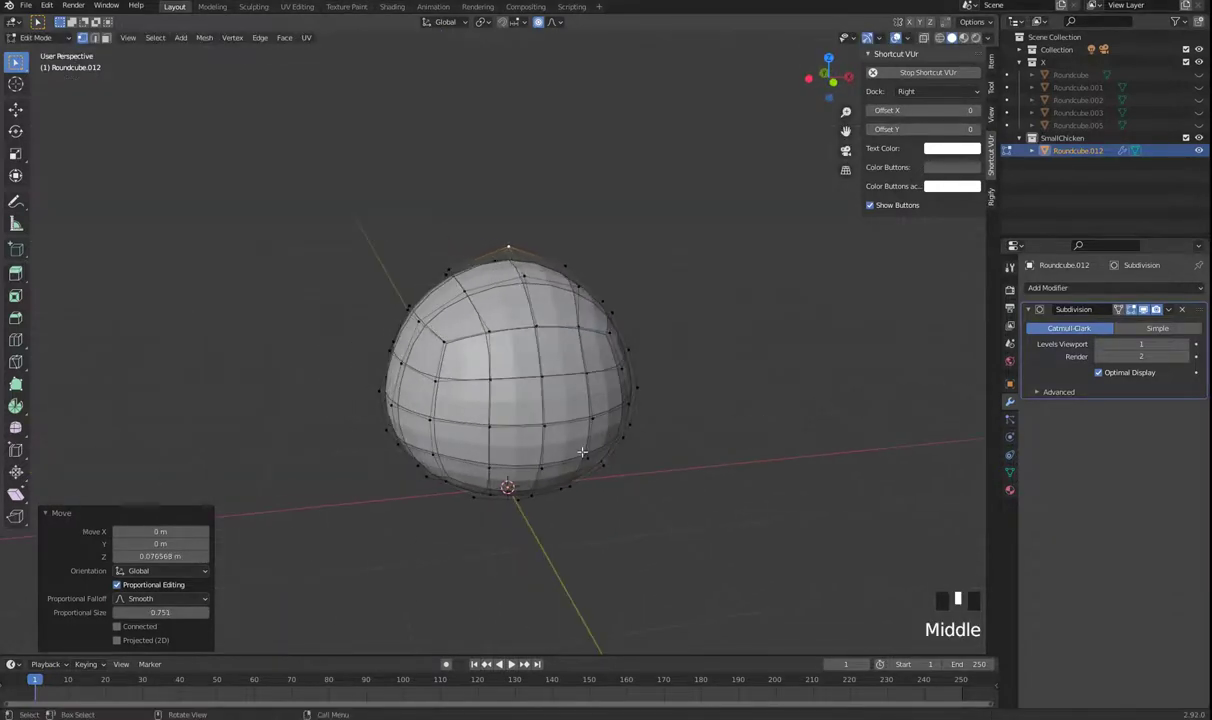
From front view, hide the Subdivision modifier's smoothing while editing the cage.
{"action": "key", "text": "KP_1"}
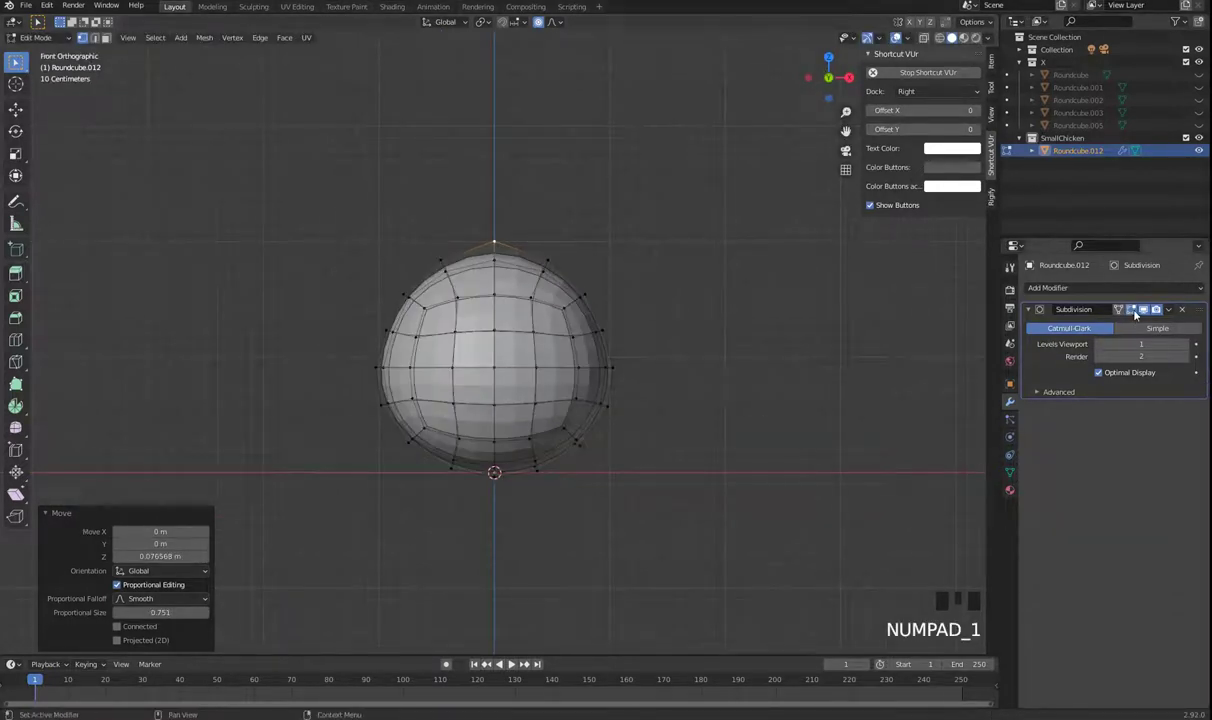
{"action": "left_click", "coordinate": [1135, 313]}
{"action": "left_click", "coordinate": [1146, 309]}
{"action": "scroll", "scroll_direction": "up", "scroll_amount": 3}
{"action": "left_click", "coordinate": [1146, 309]}
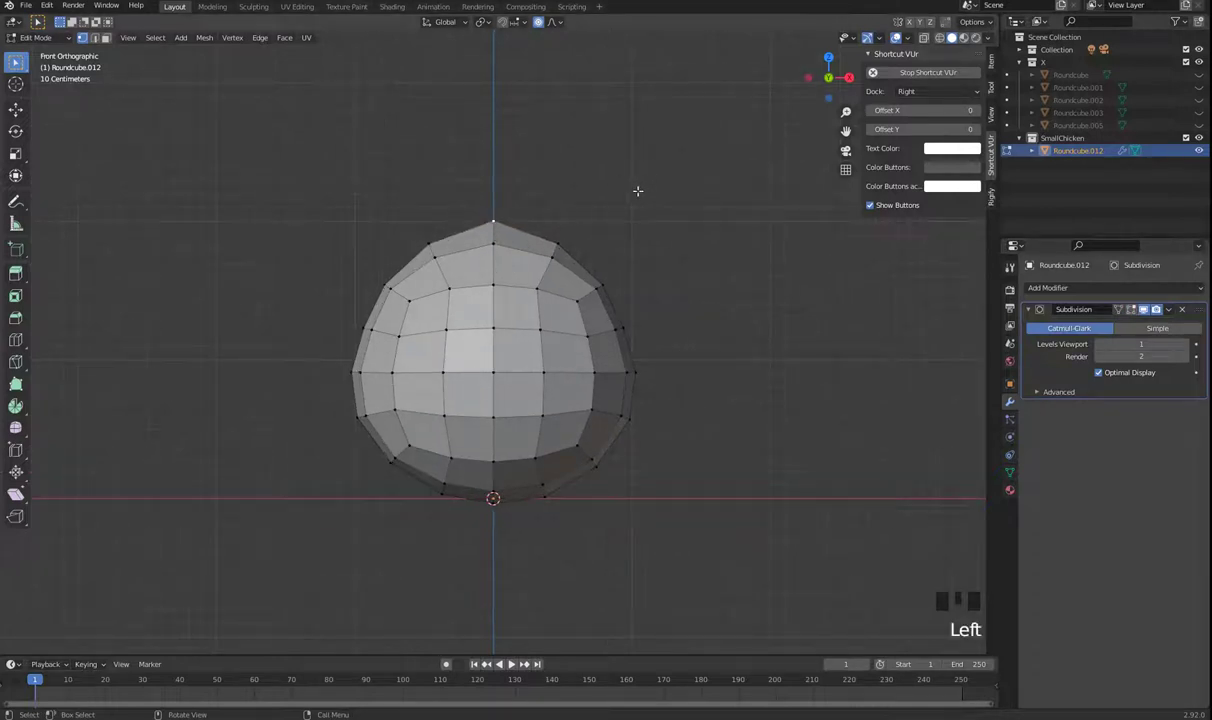
{"action": "left_click", "coordinate": [1146, 309]}
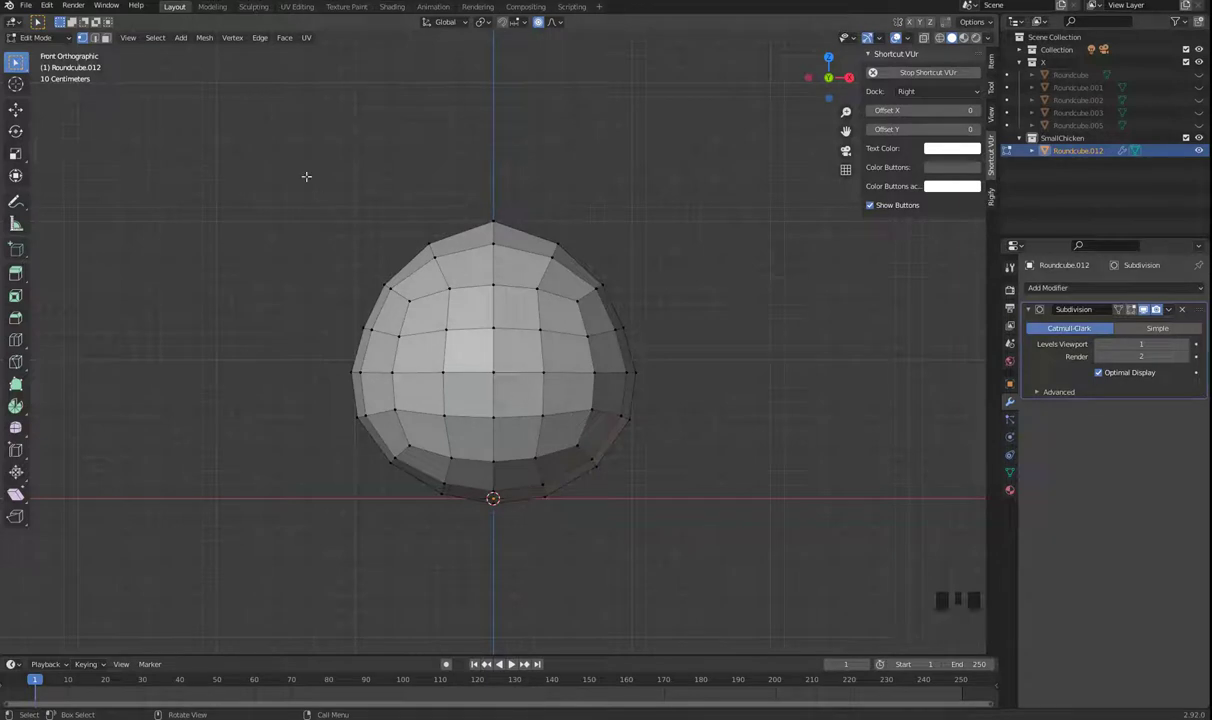
{"action": "left_click", "coordinate": [1146, 309]}
With X-ray on, select the head's left half of vertices and bring up the delete options.
{"action": "left_click", "coordinate": [1146, 309]}
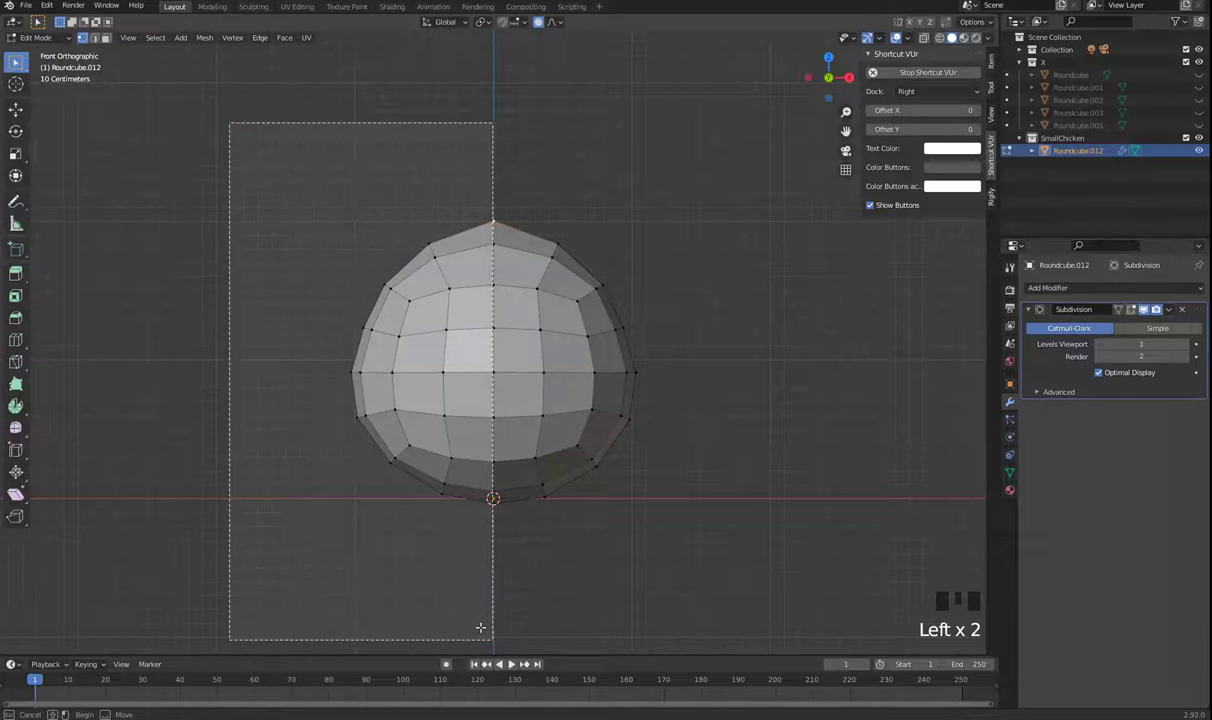
{"action": "key", "text": "alt+z"}
{"action": "left_click", "coordinate": [1146, 309]}
{"action": "key", "text": "x"}
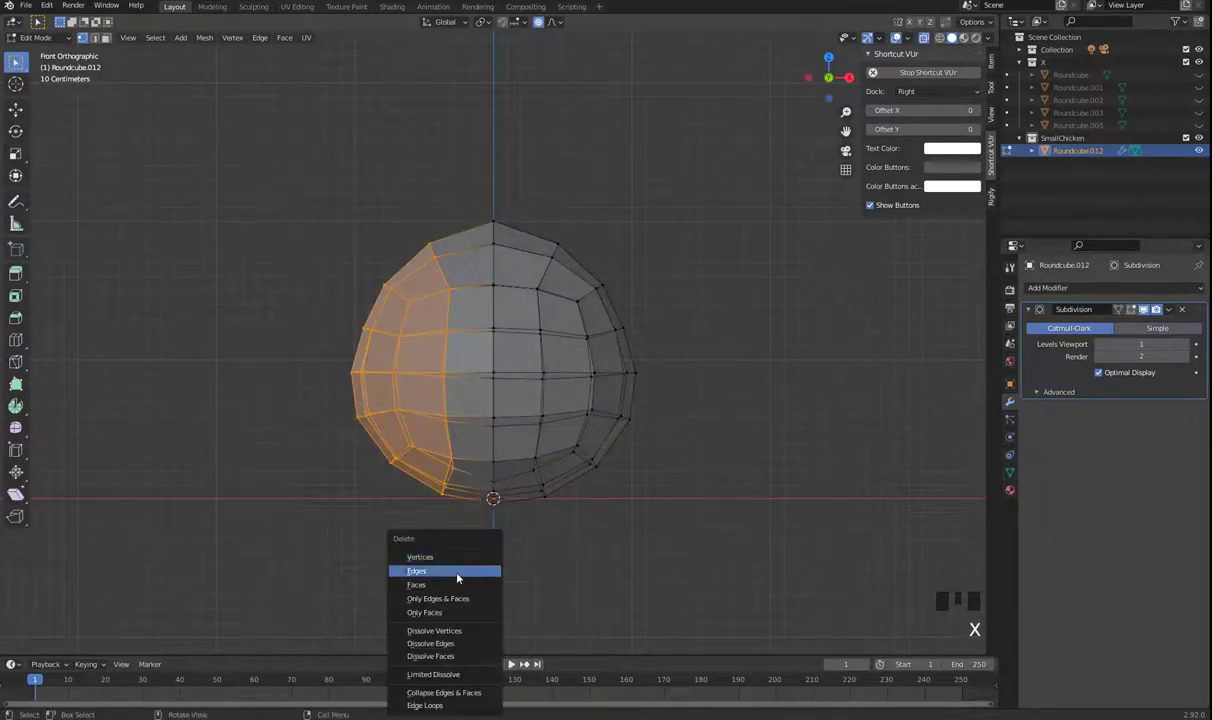
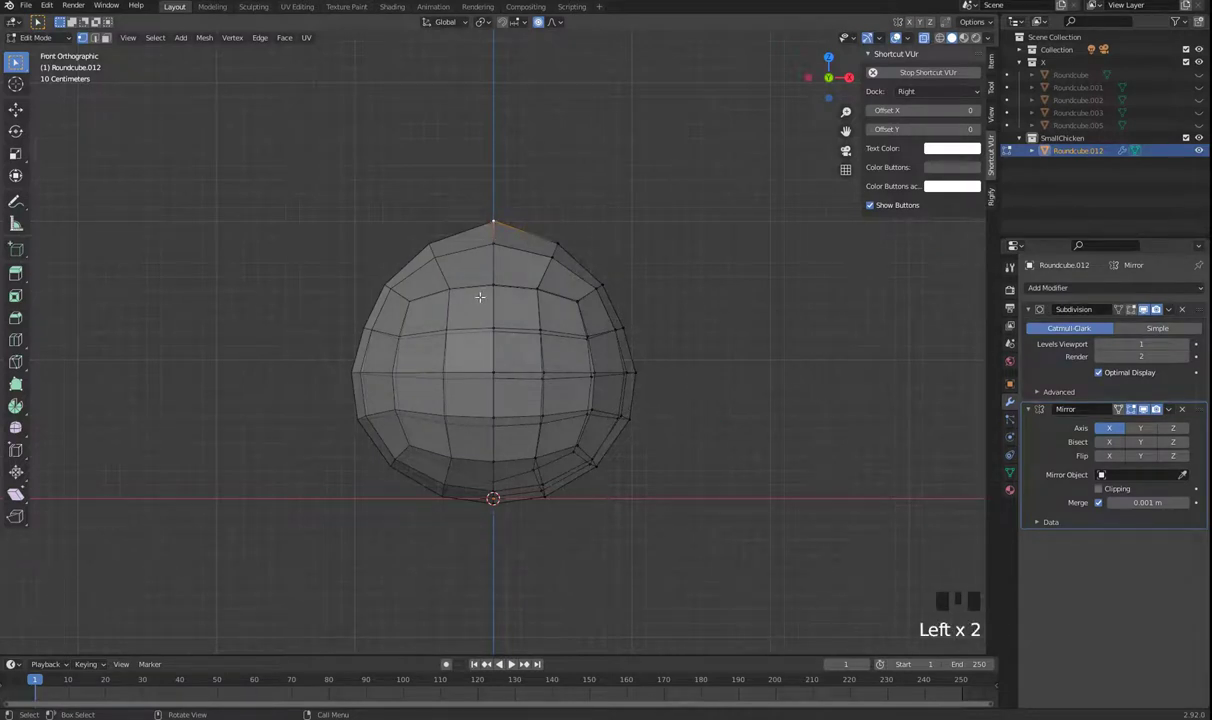
Raise the crown vertex slightly in Z with smooth proportional falloff.
{"action": "key", "text": "g"}
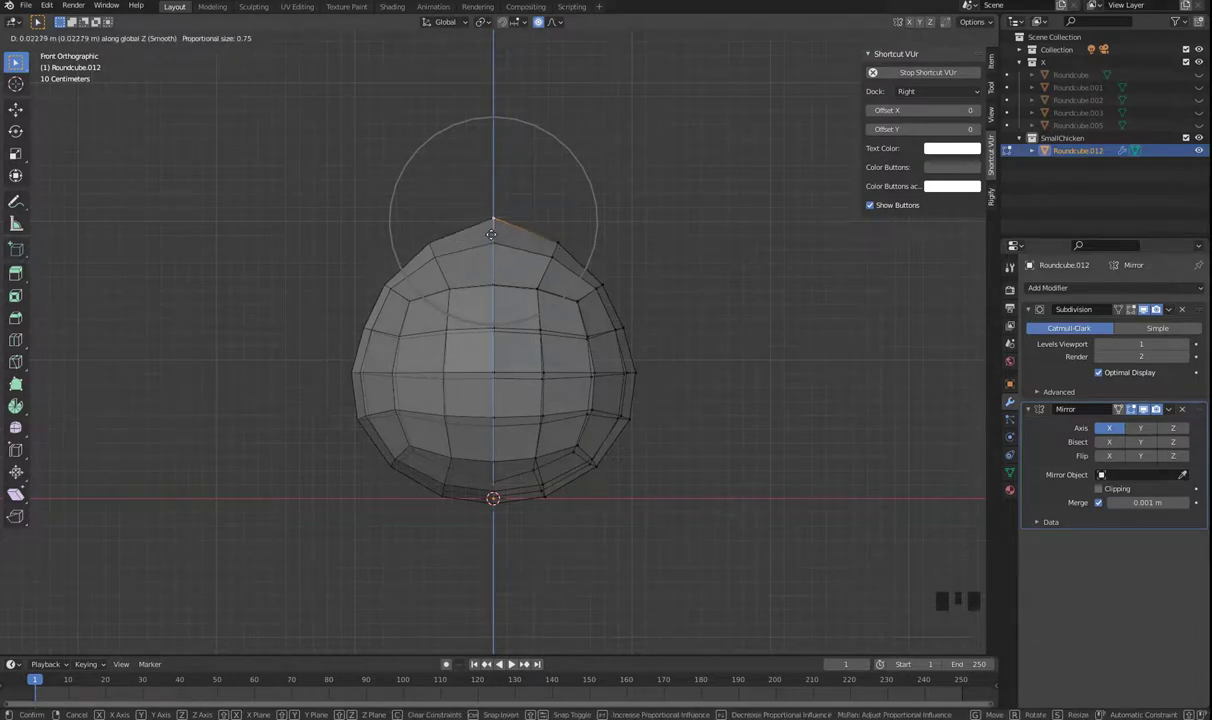
{"action": "key", "text": "g"}
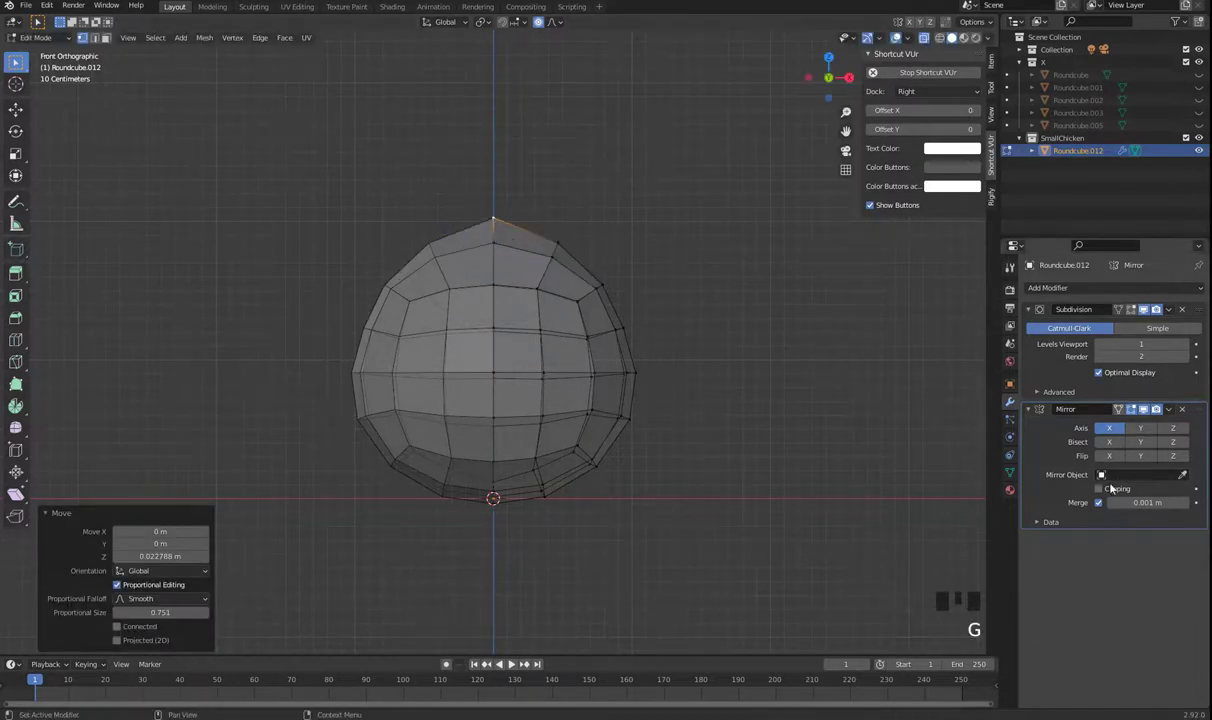